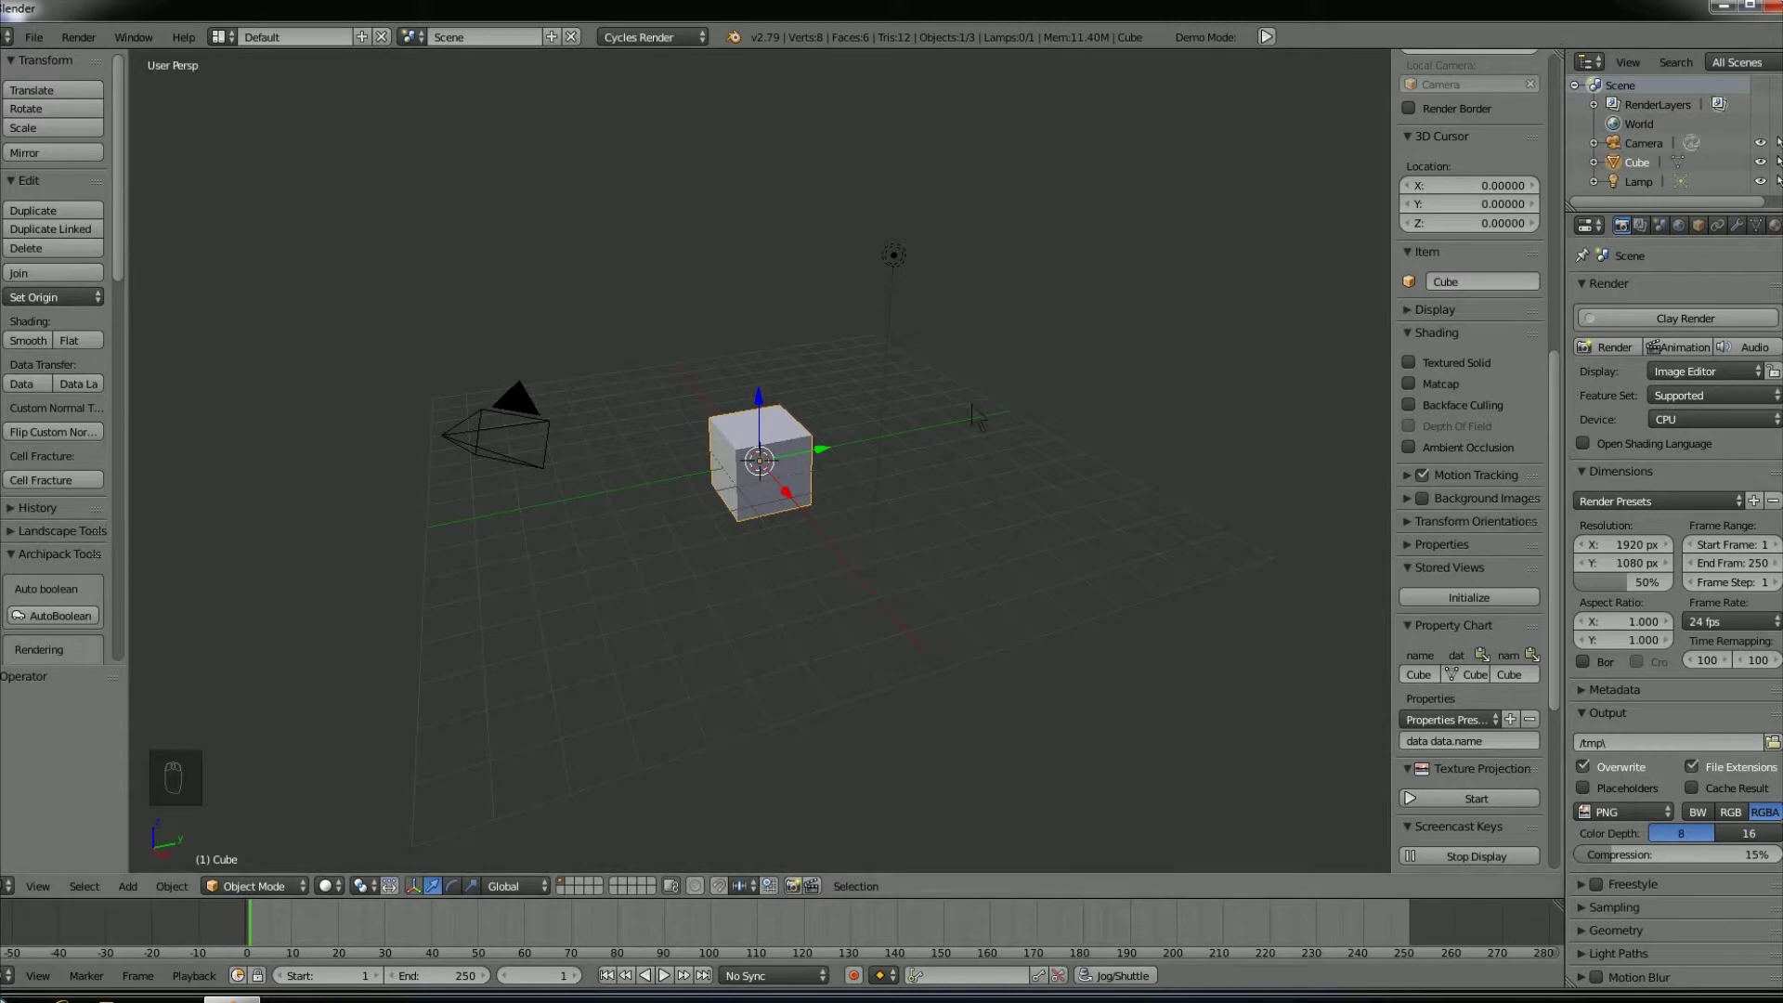
- Toggle the N sidebar and T tool shelf around the split 3D views
key(n)
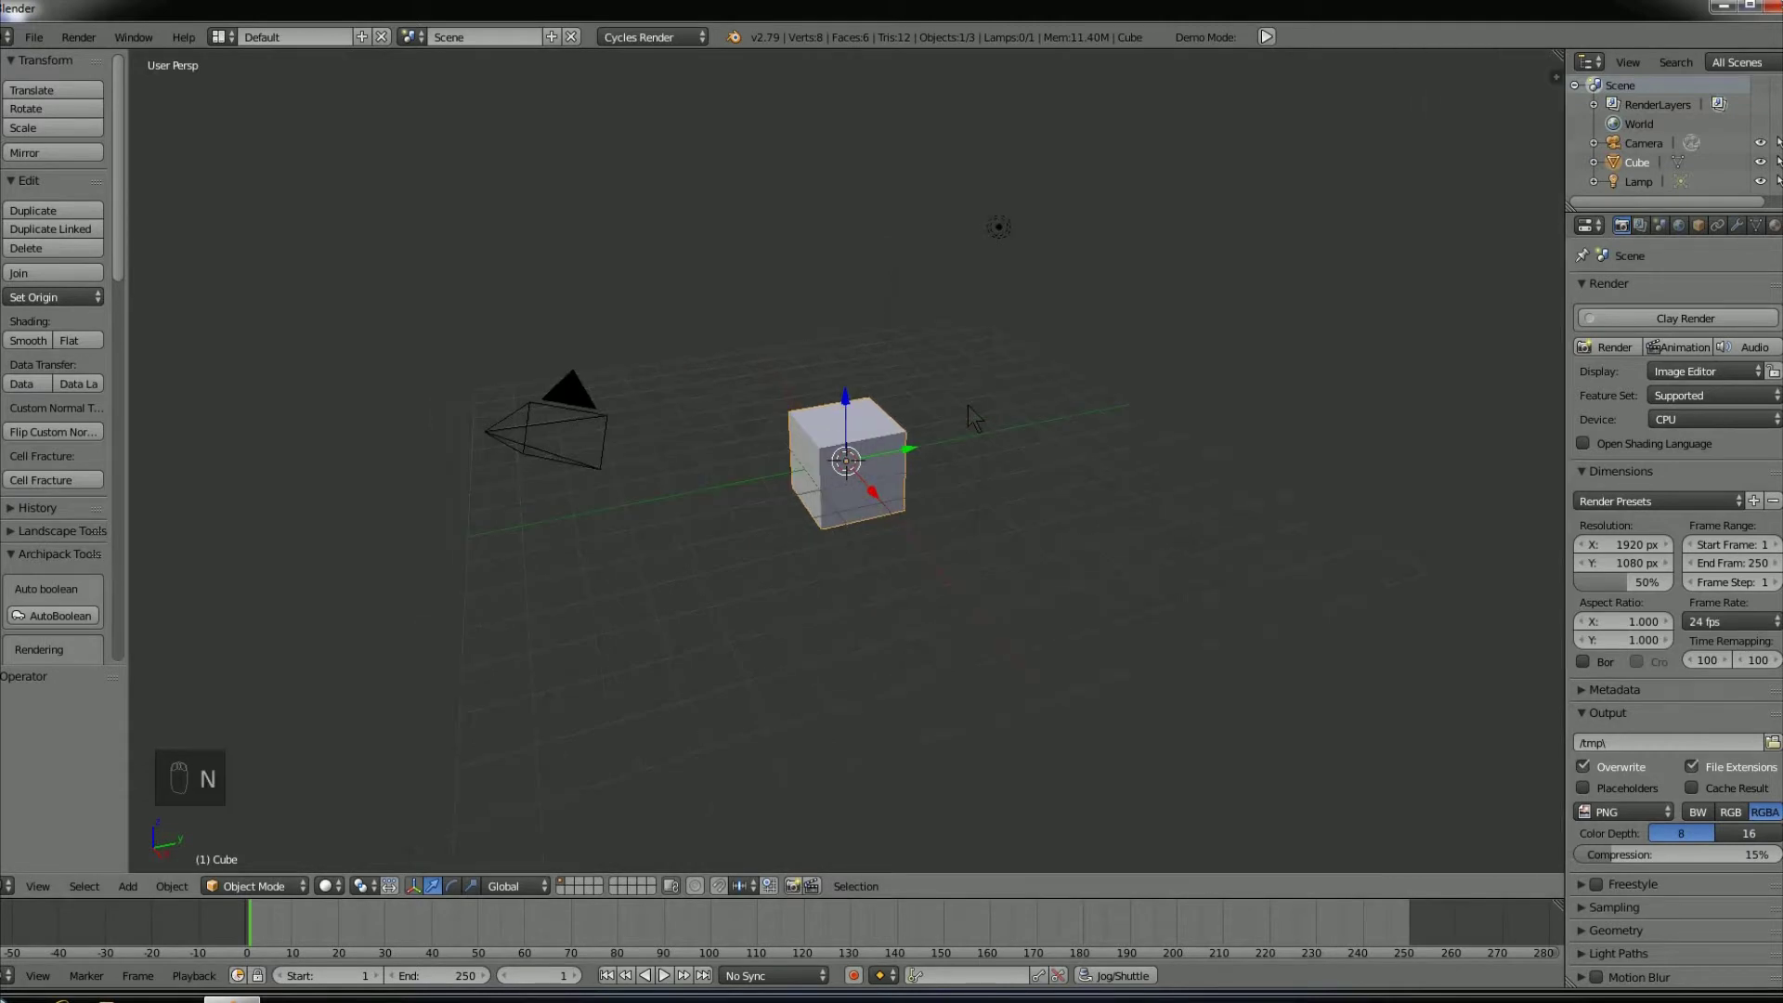
key(n)
key(t)
key(t)
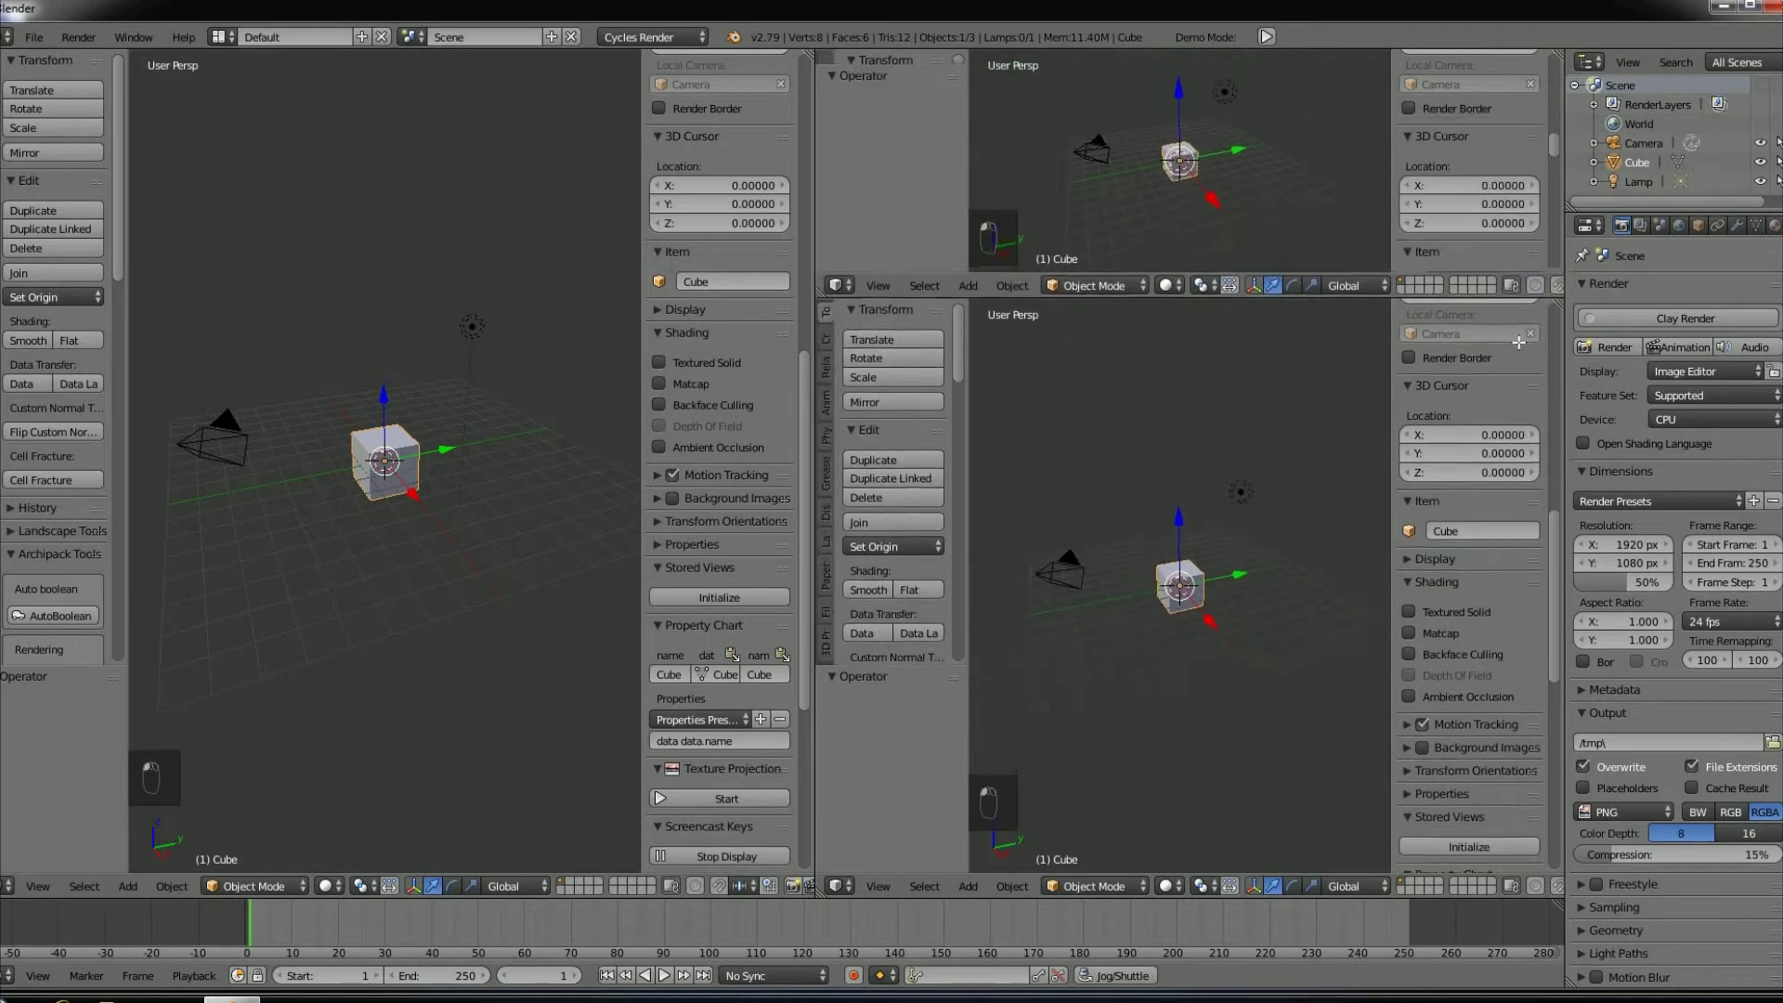
- Merge the extra splits back into one 3D view close on the cube
middle_click(791, 659)
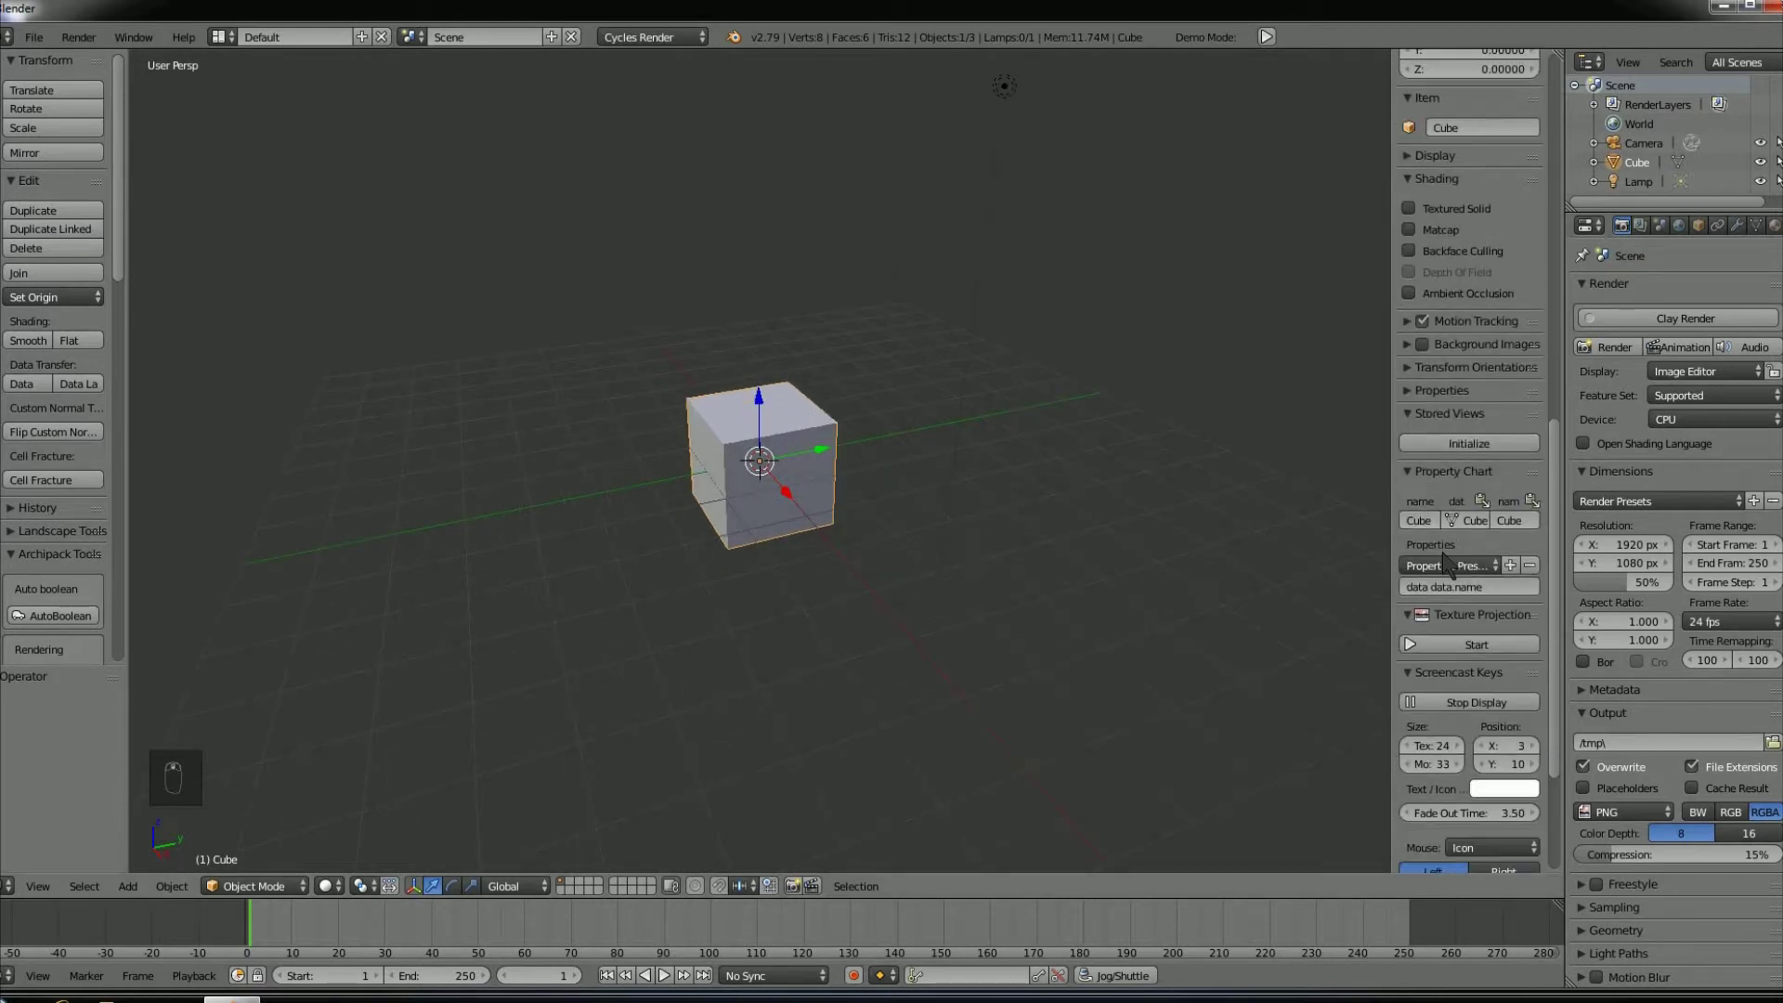
- Collapse a section in the 3D view sidebar to reach the display settings
drag(1462, 516, 1411, 521)
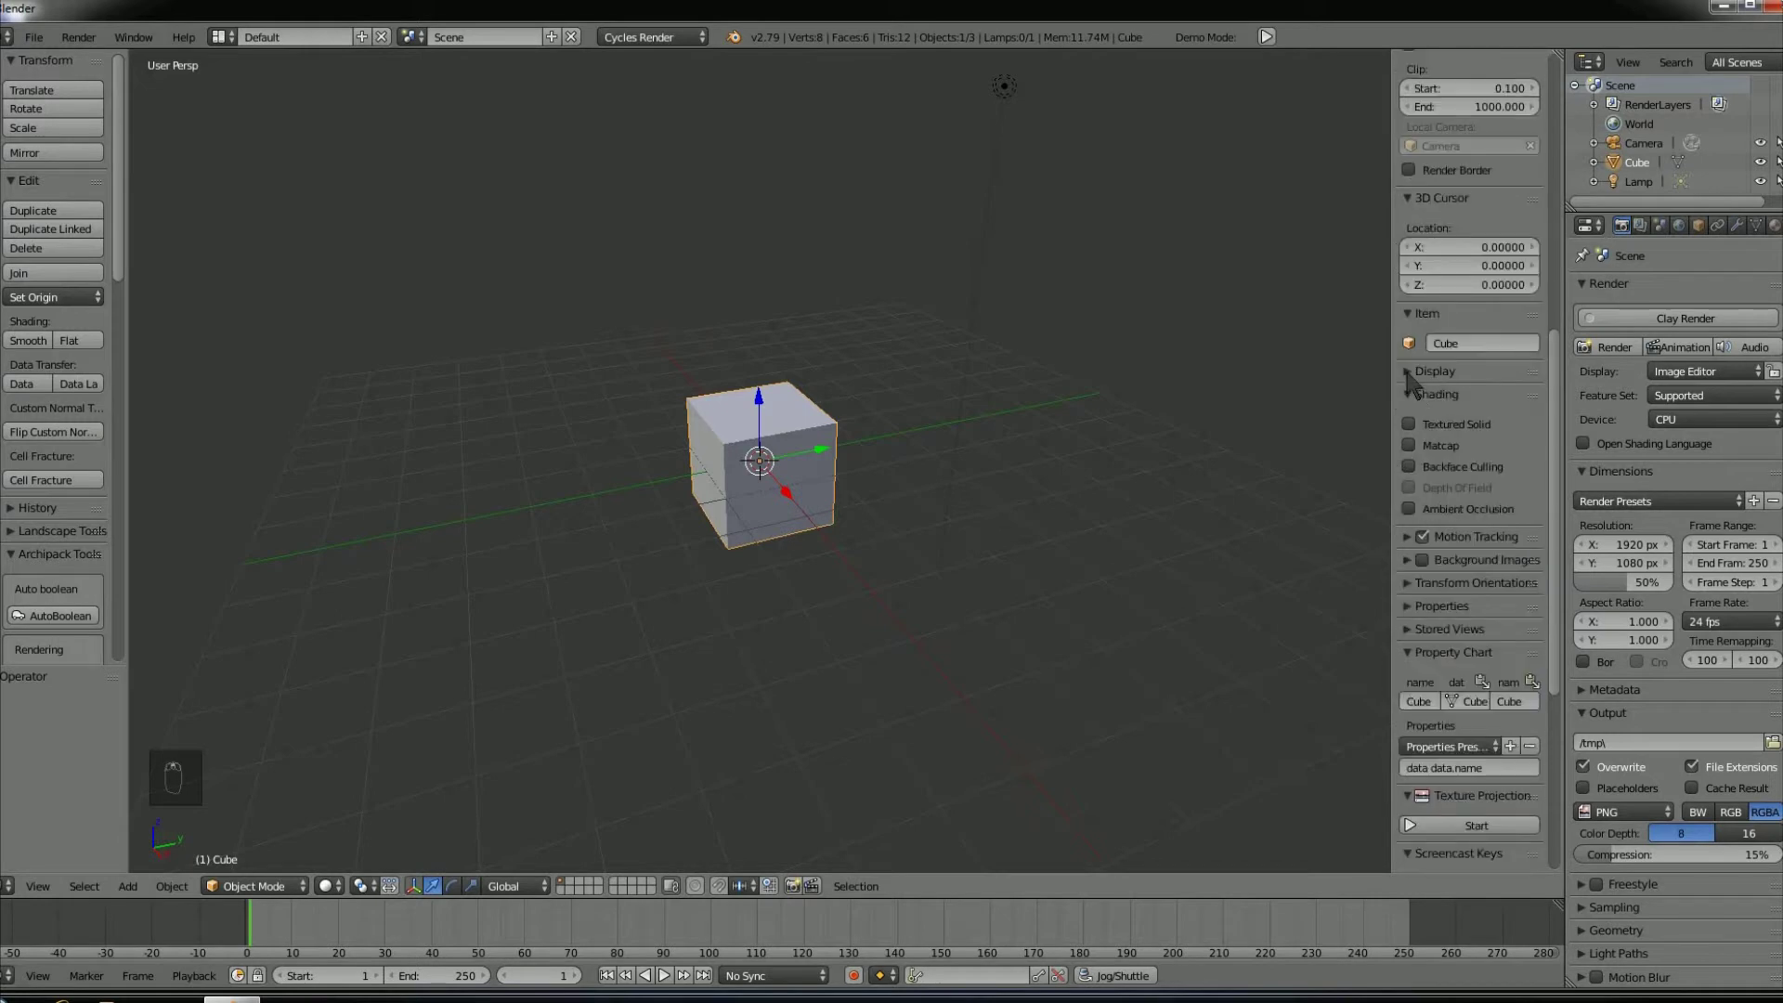
- Toggle Quad View on and back off to a single viewport
drag(1415, 381, 1470, 622)
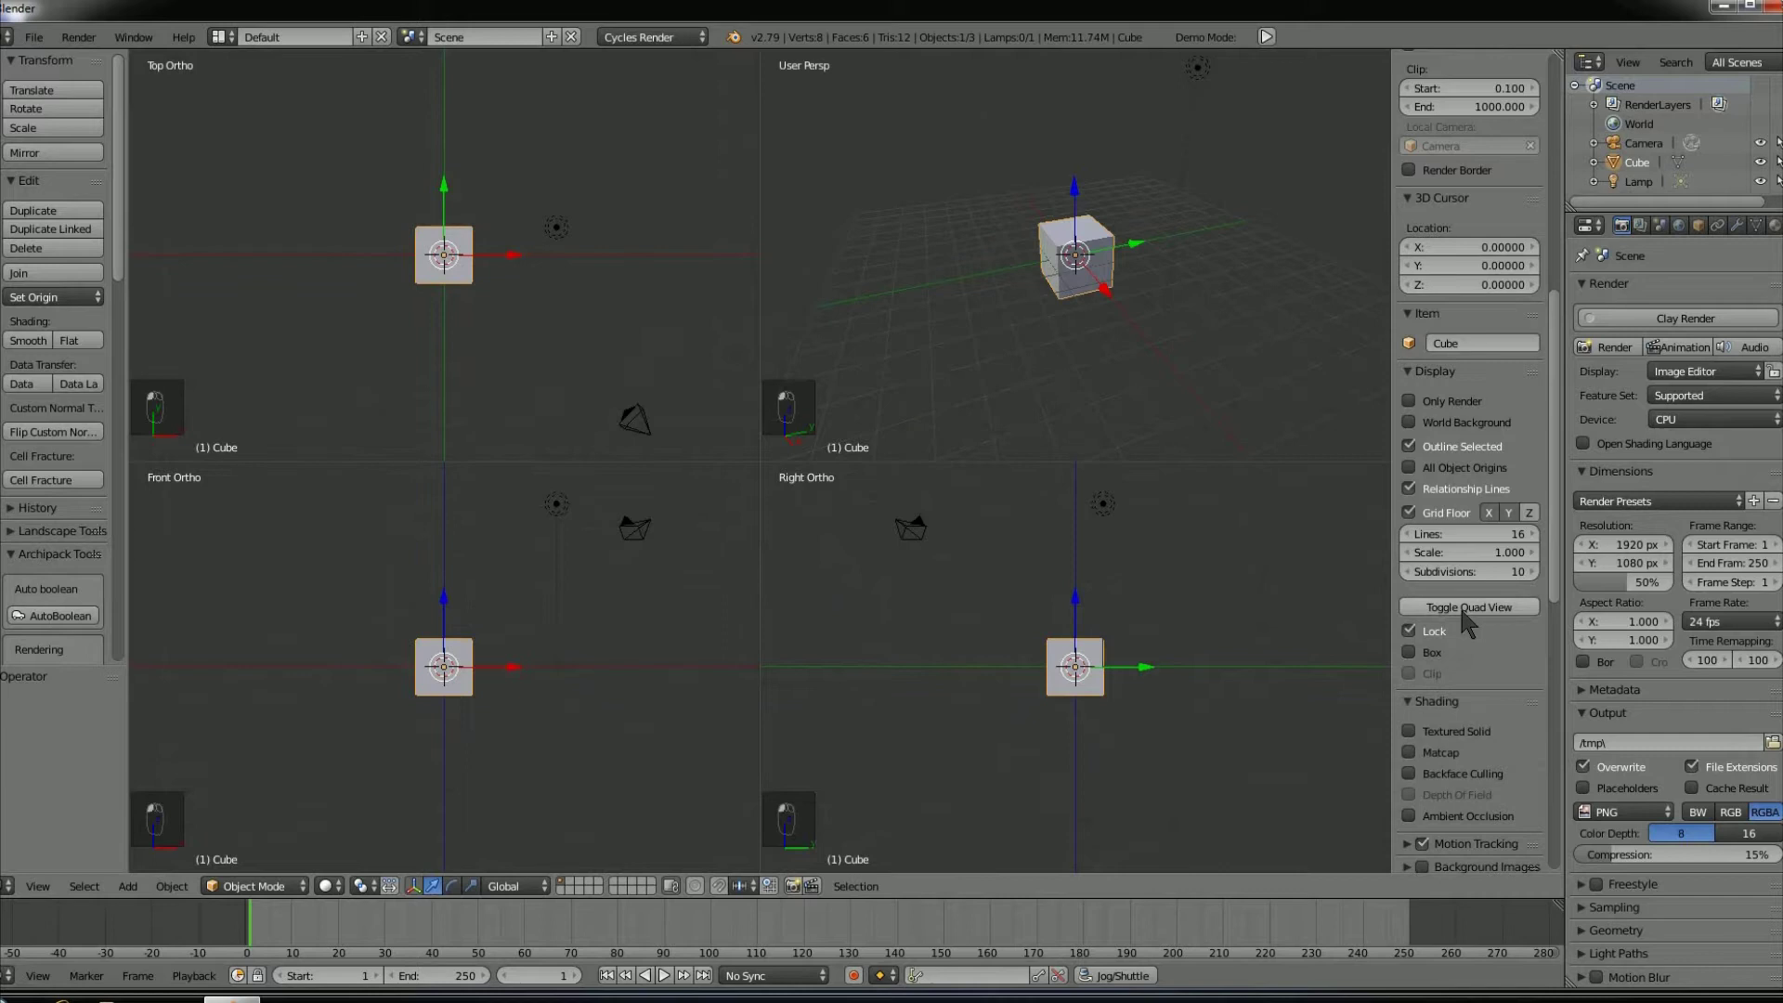
drag(1471, 622, 1480, 617)
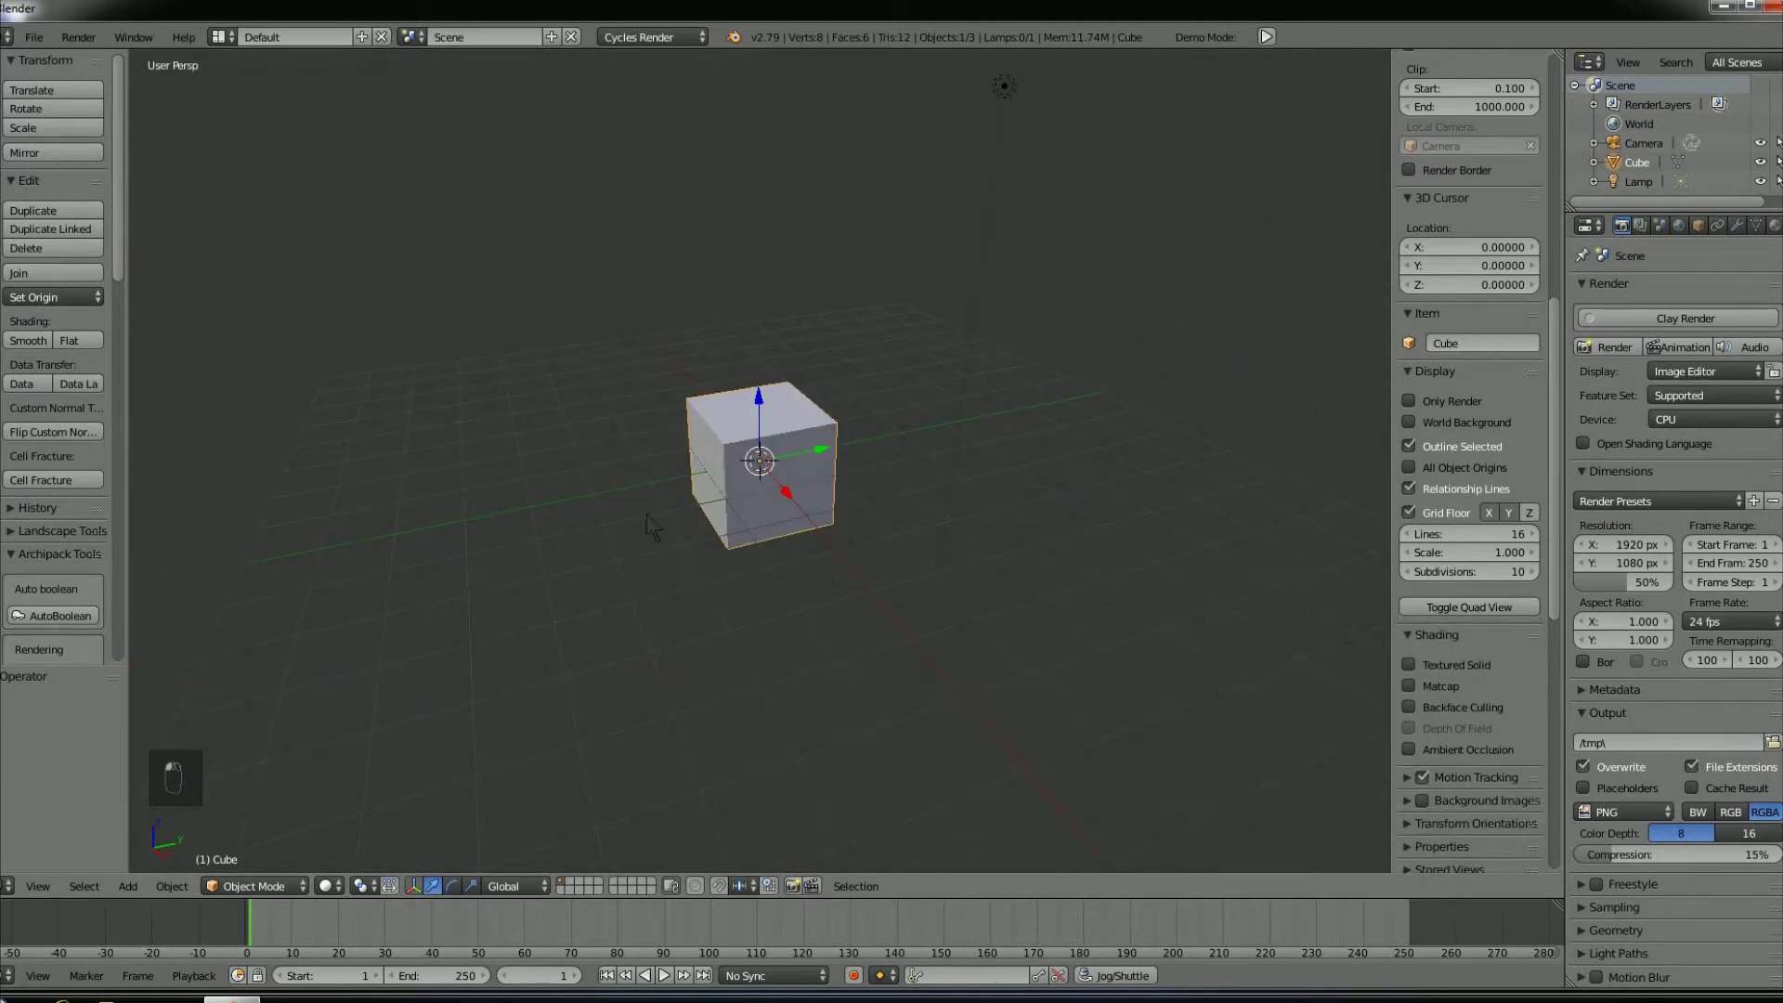
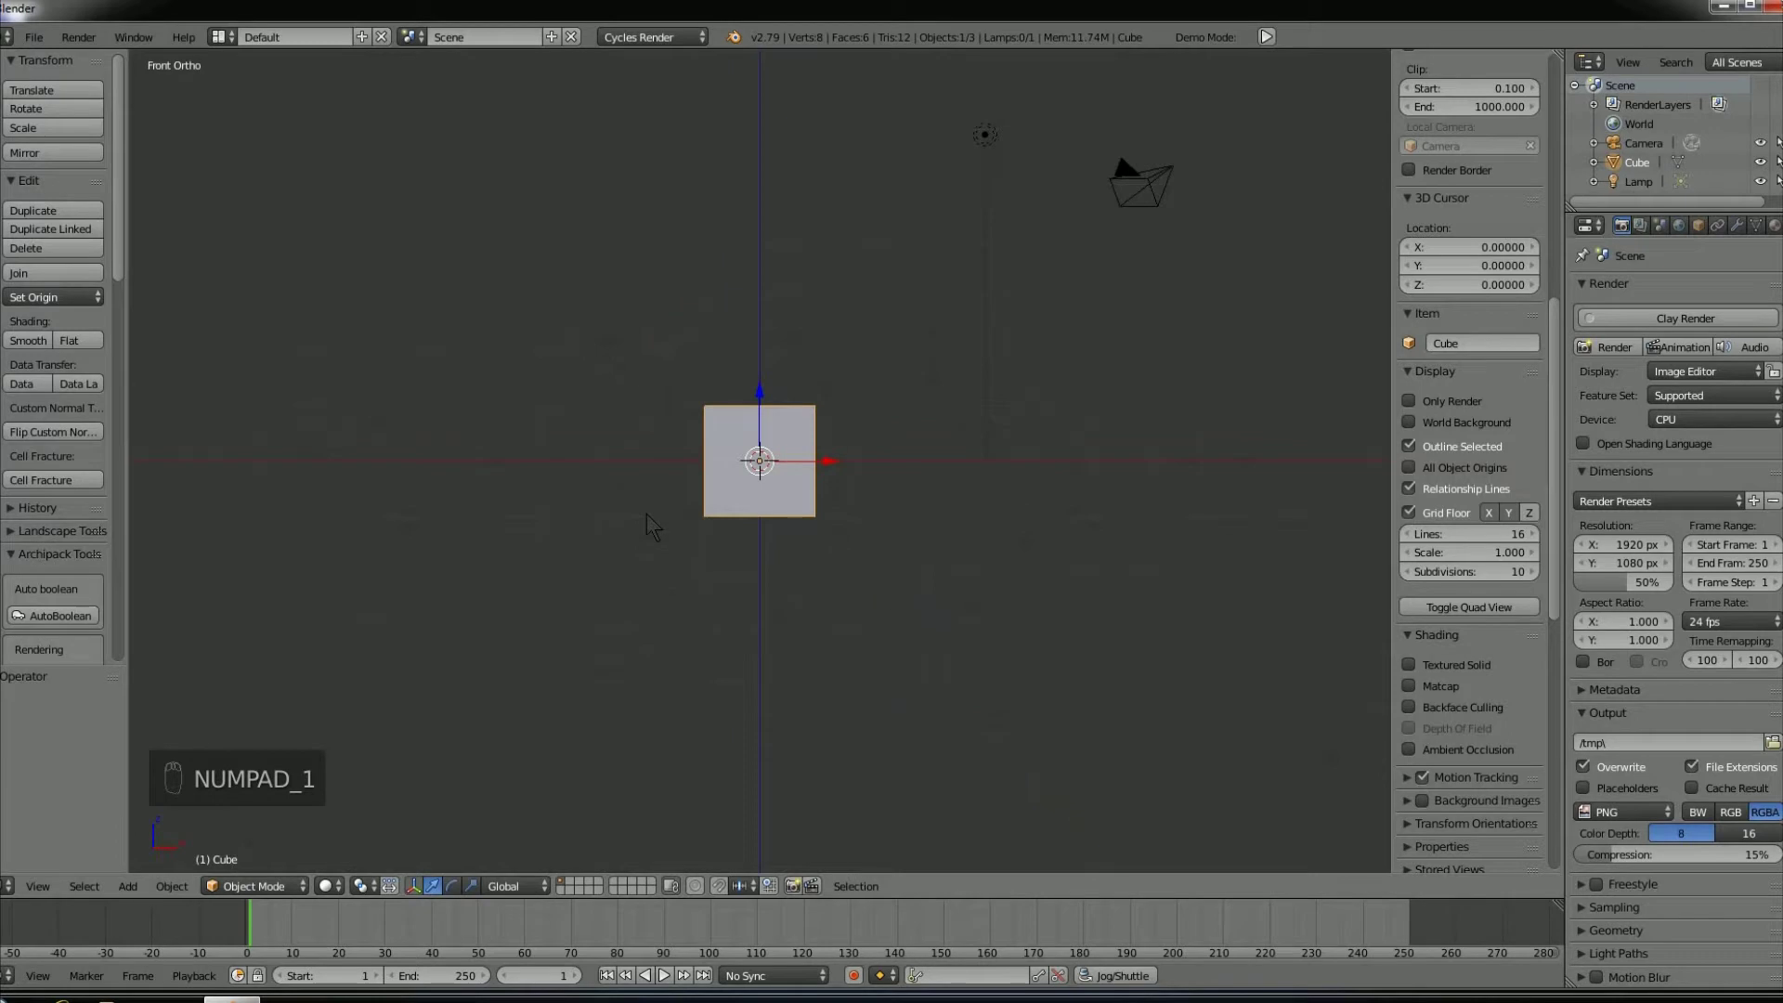
- Cycle the cube through right, bottom and top views, then back to perspective
key(KP_3)
key(KP_5)
key(KP_7)
key(KP_9)
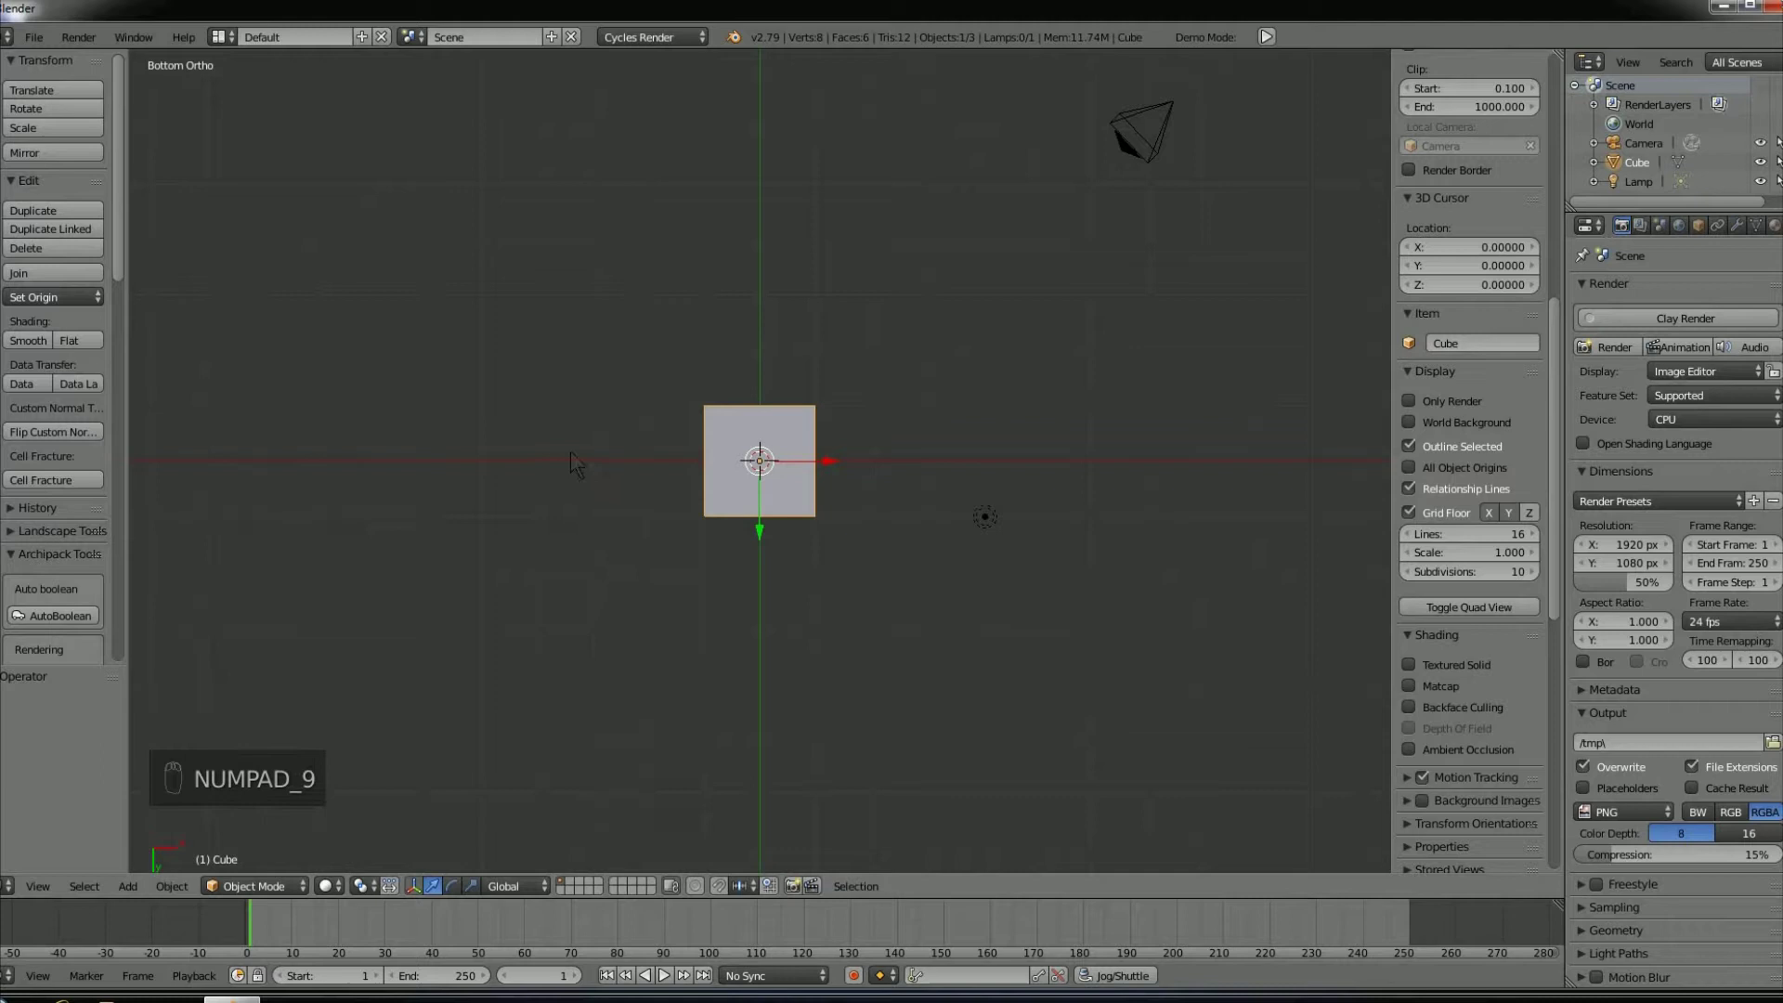
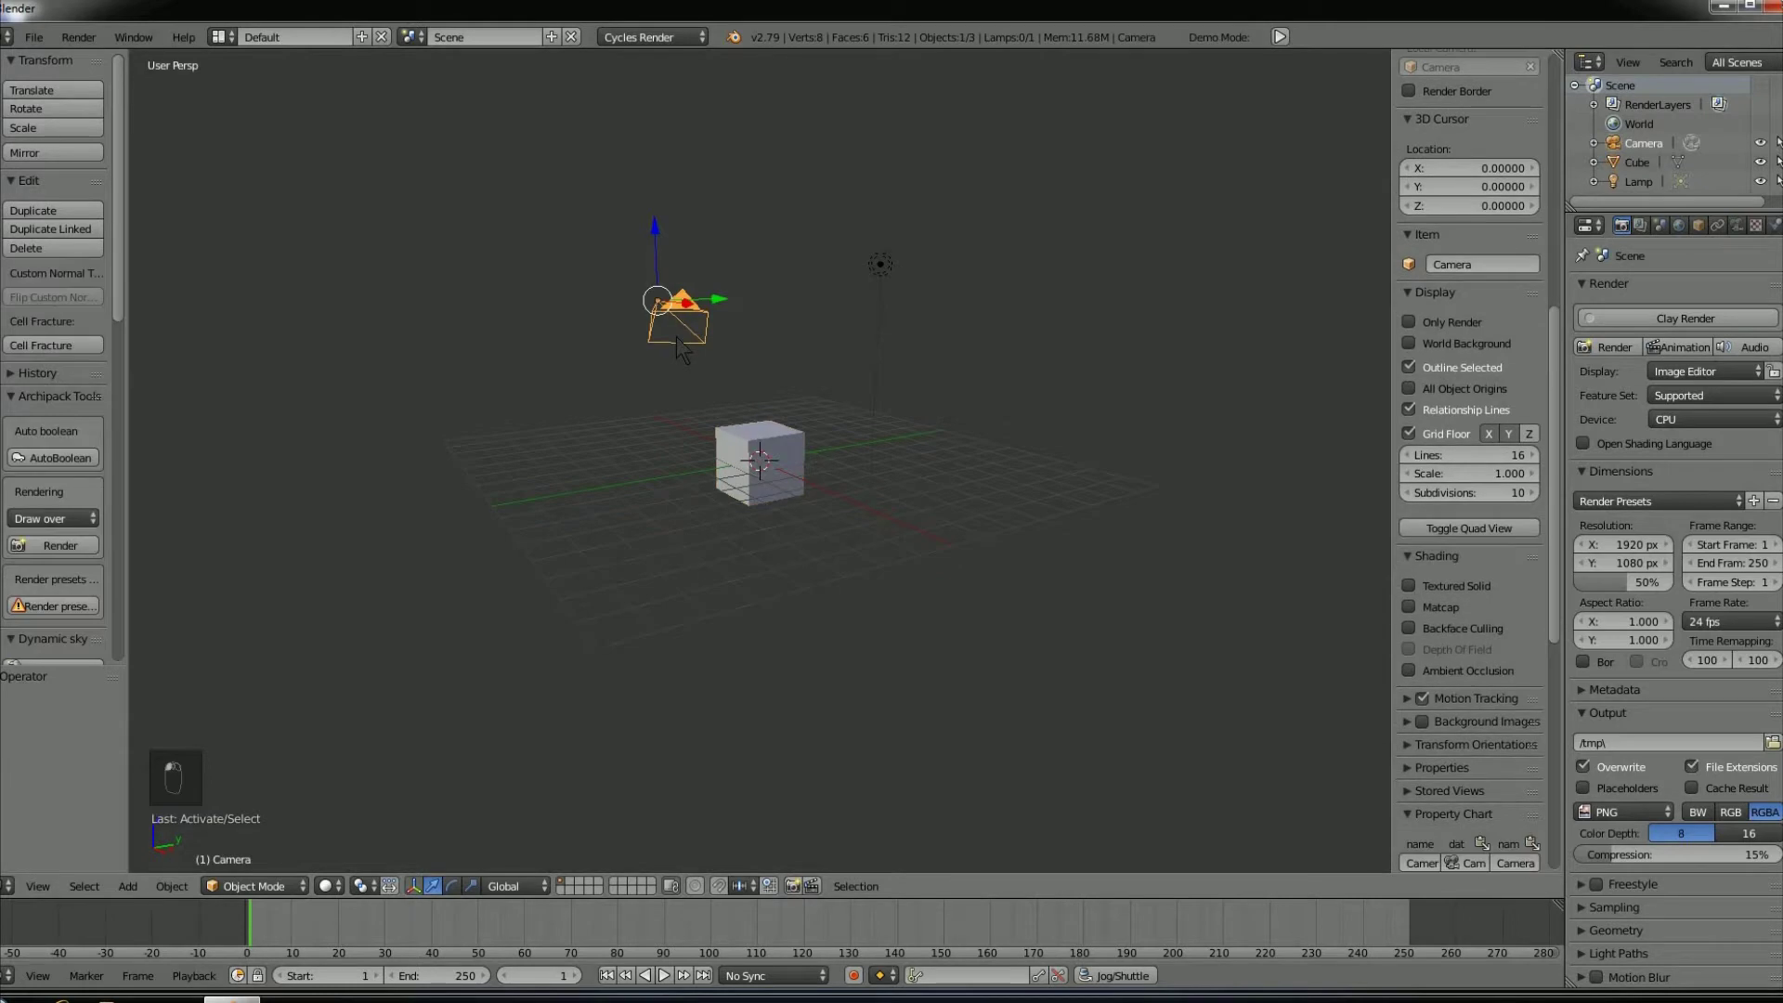
- Delete the camera and the lamp with X, leaving the scene empty
key(x)
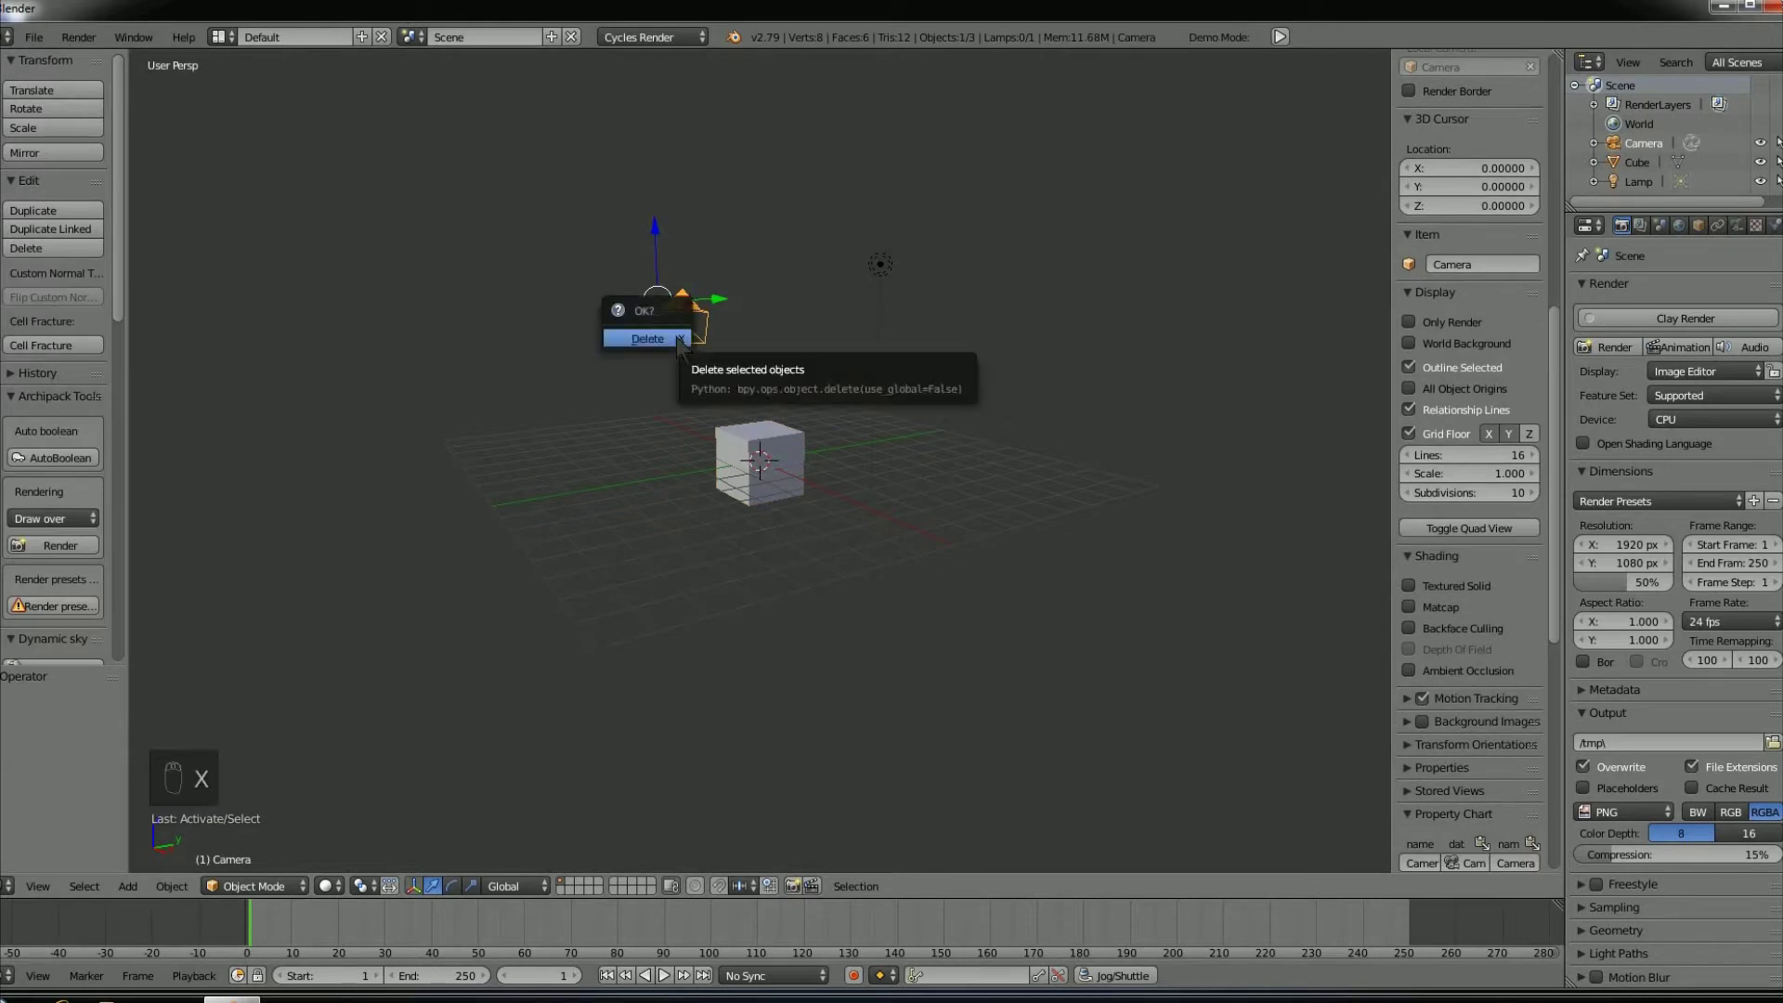
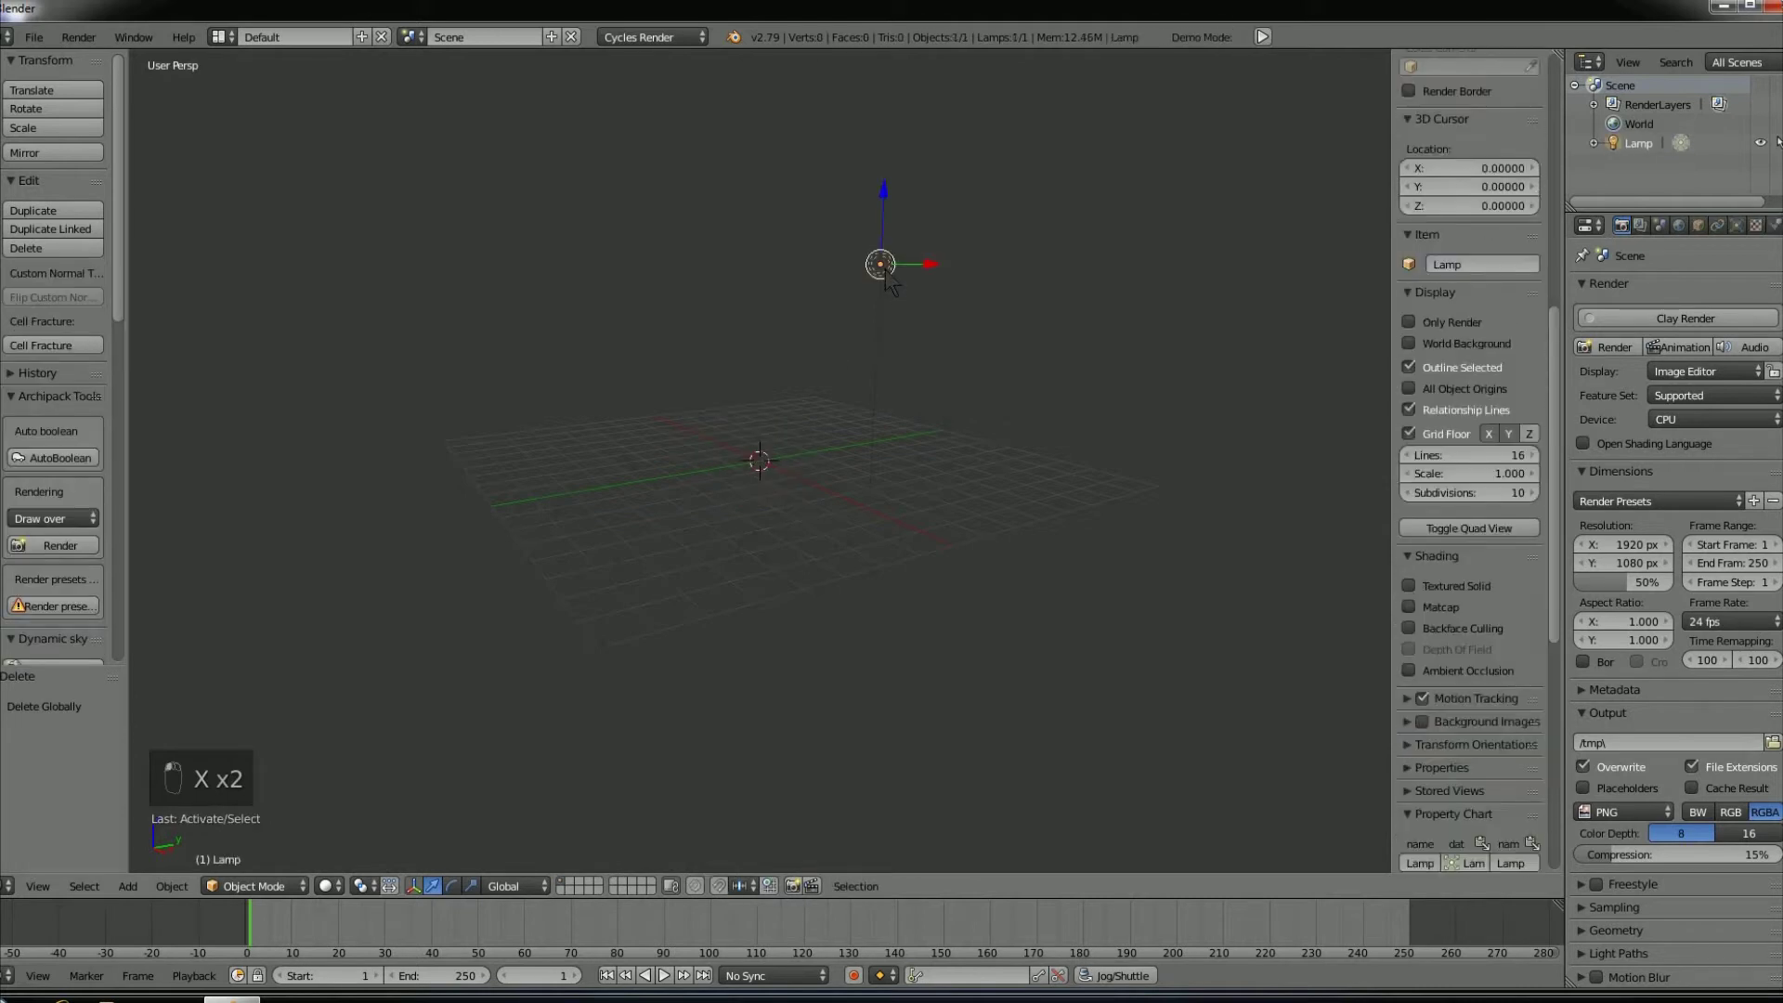
key(x)
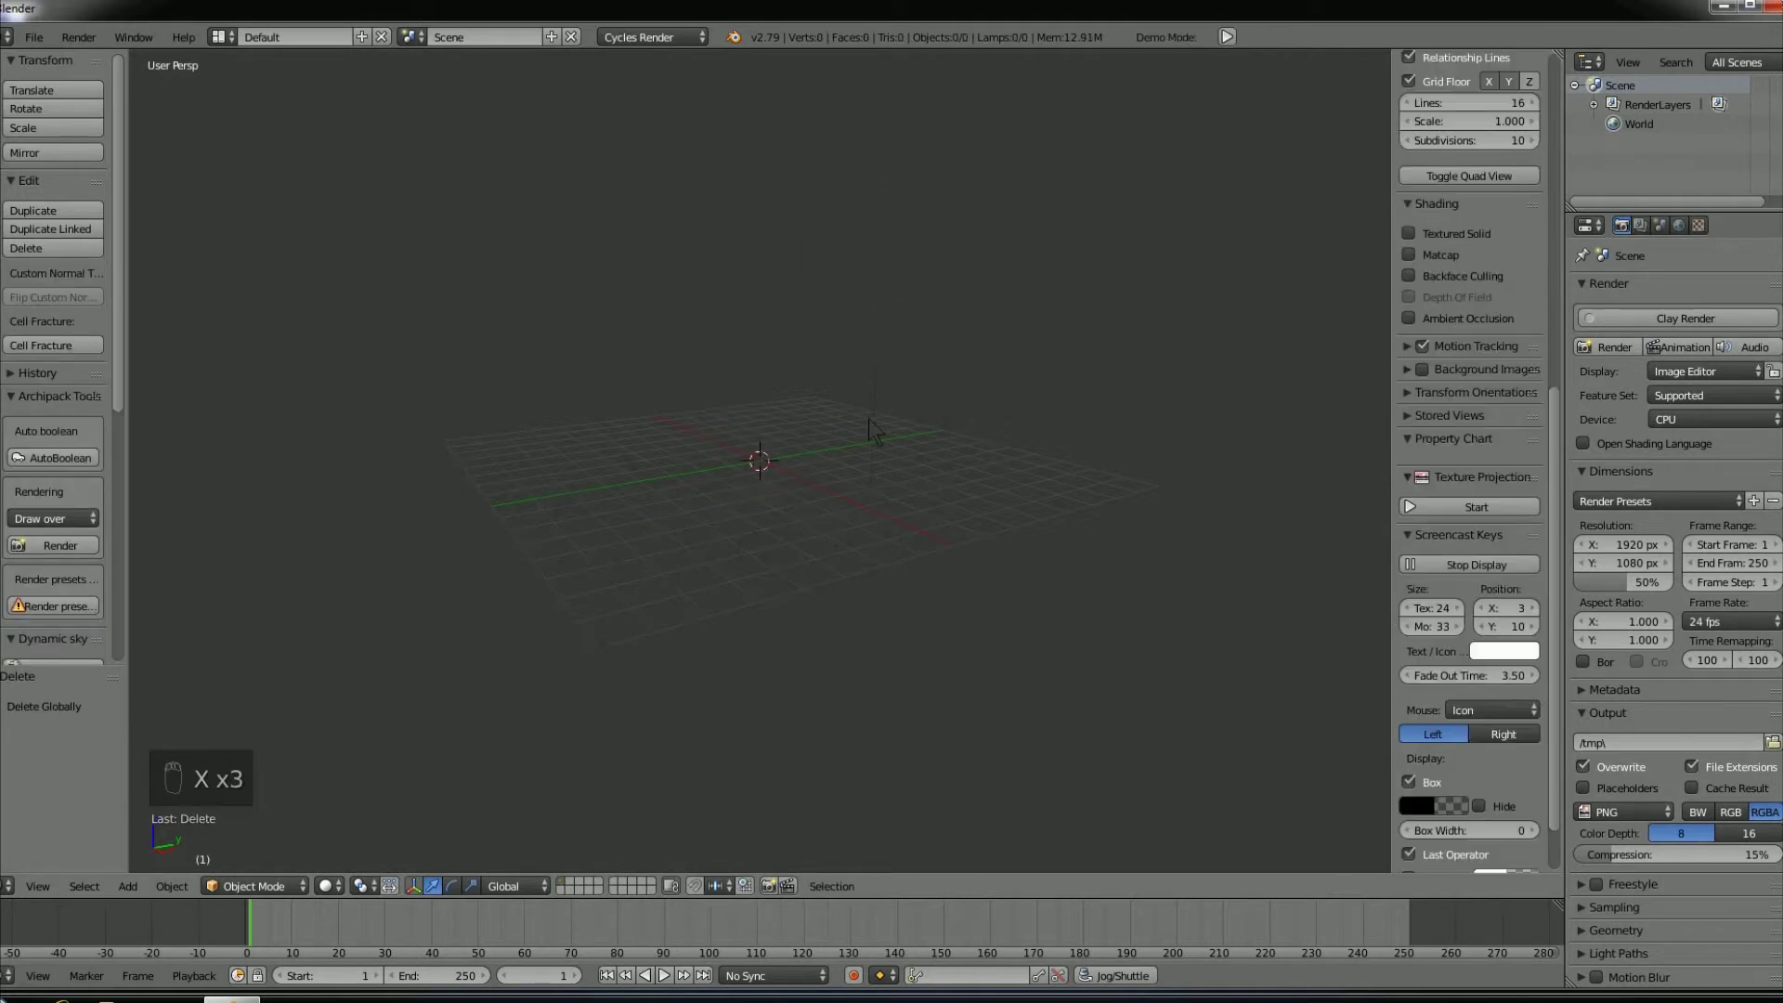
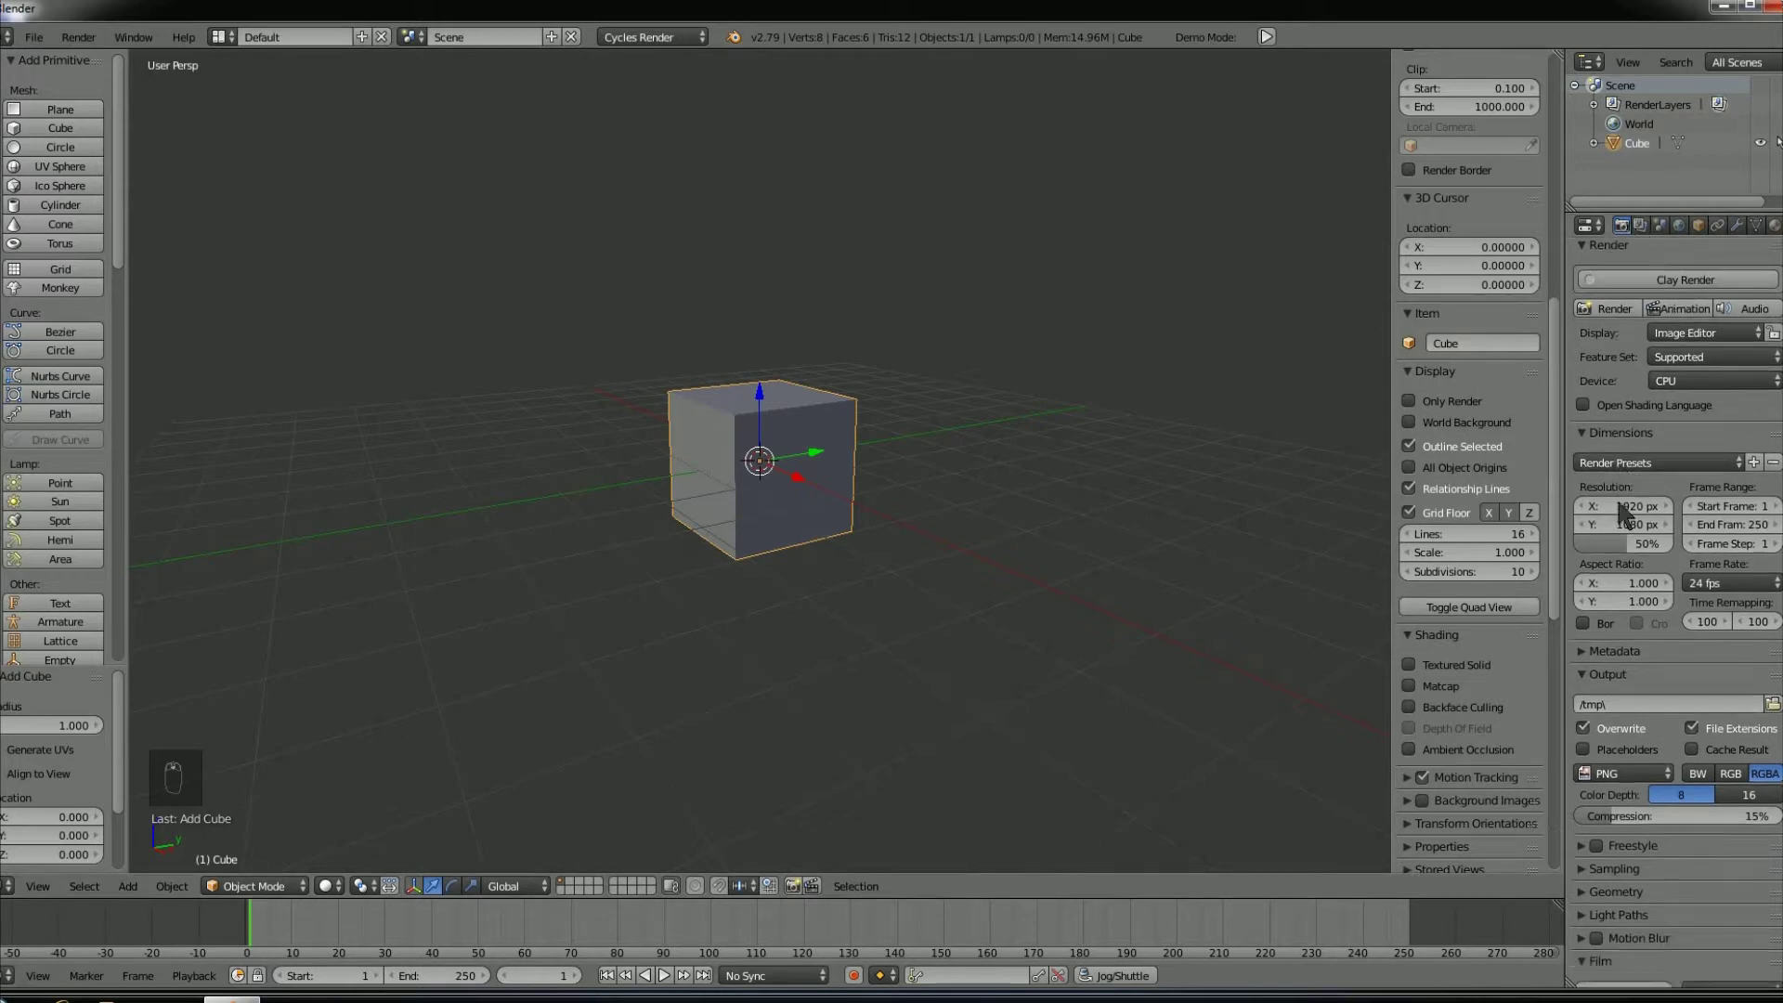
- Browse the Properties editor tabs toward the Object Constraints settings
drag(1628, 514, 1651, 236)
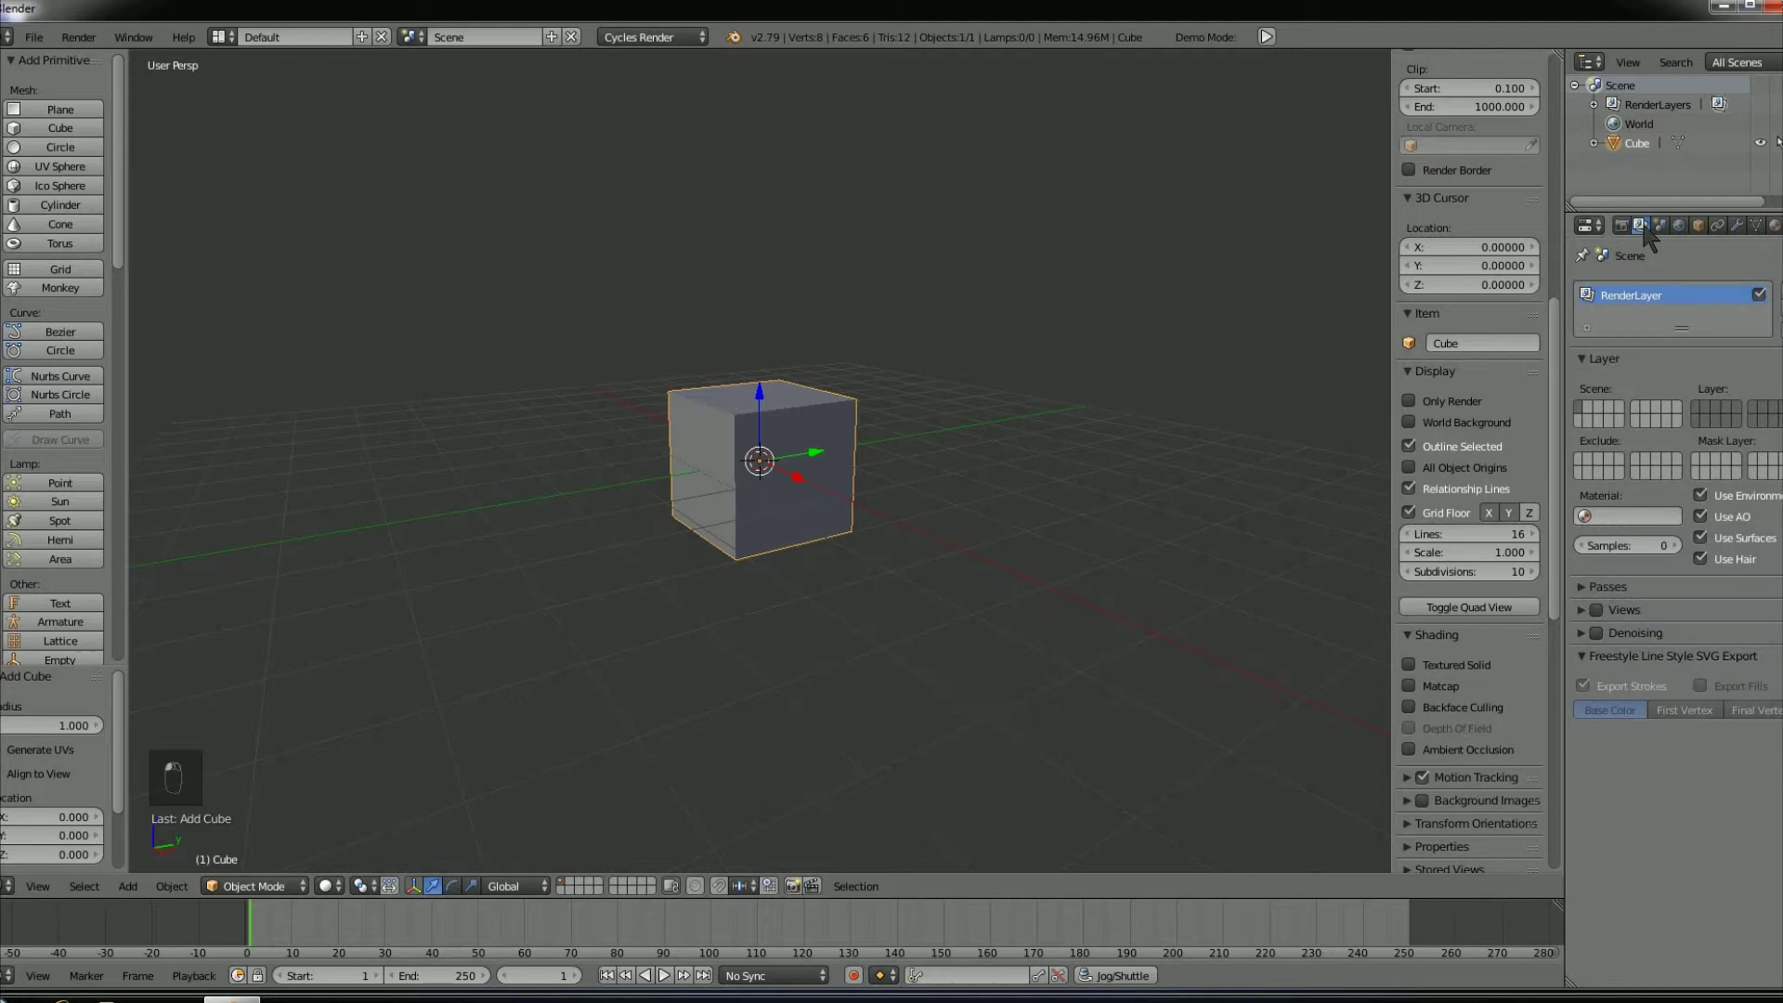
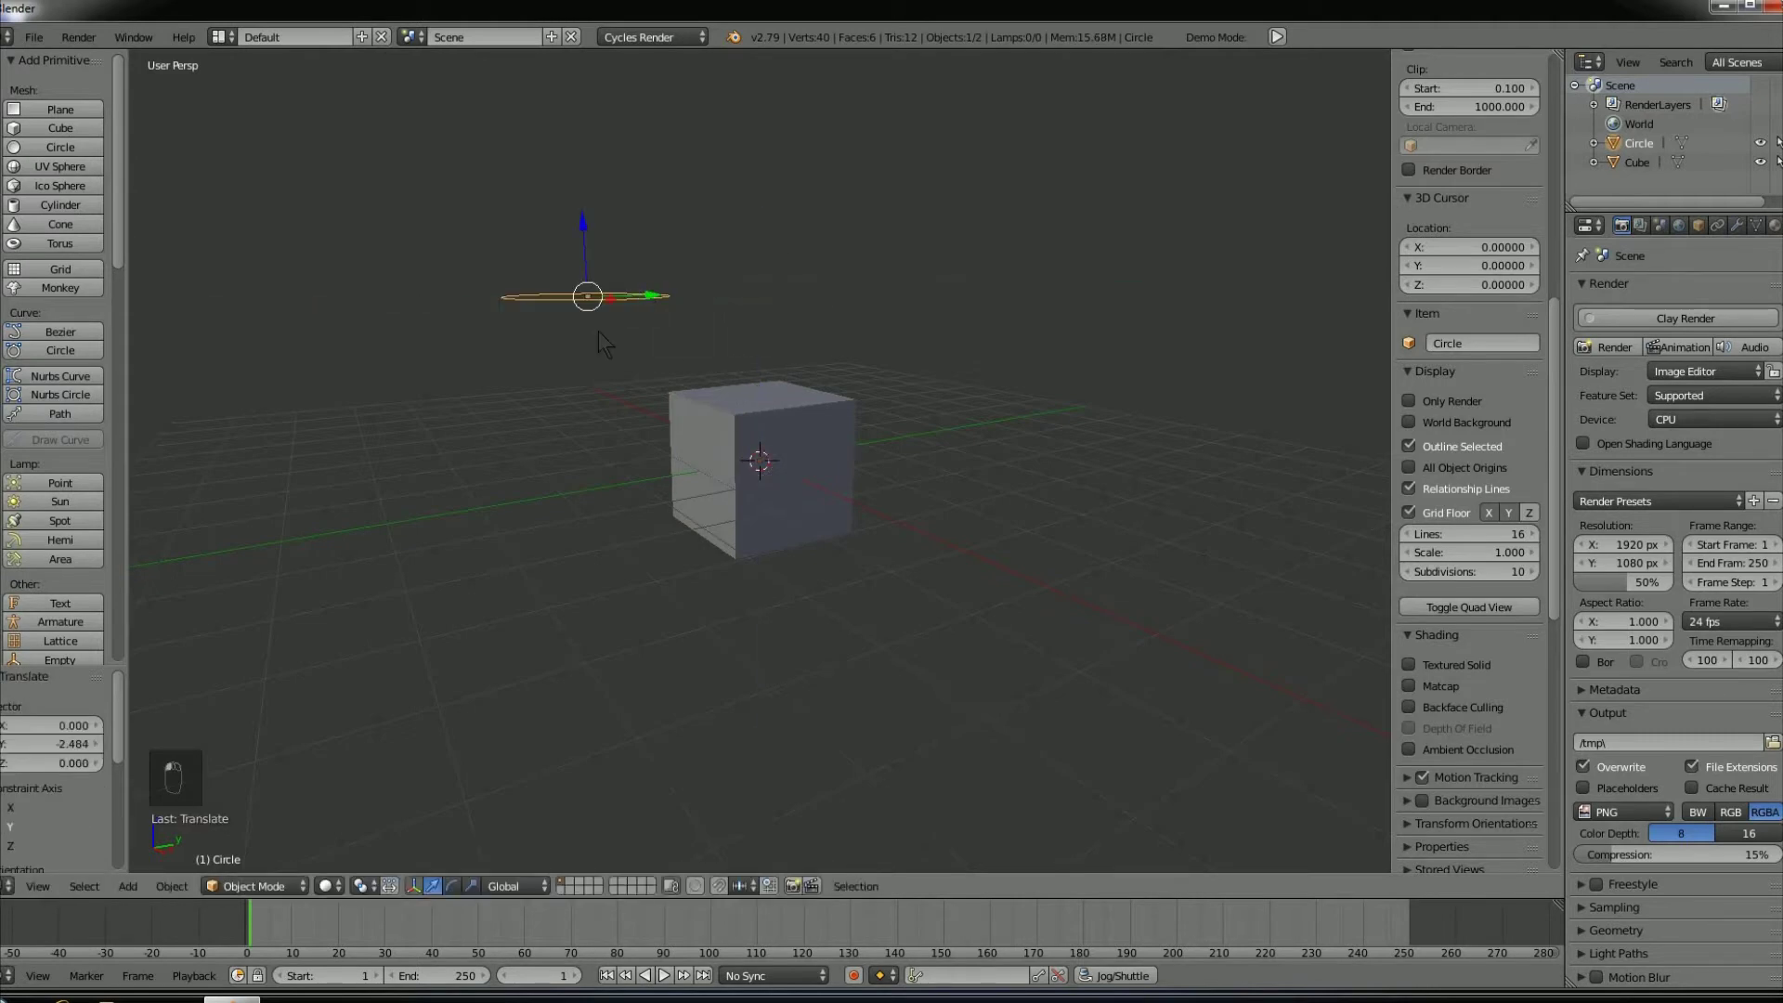
- Add a Suzanne monkey head beside the cube via the Shift+A menu
key(x)
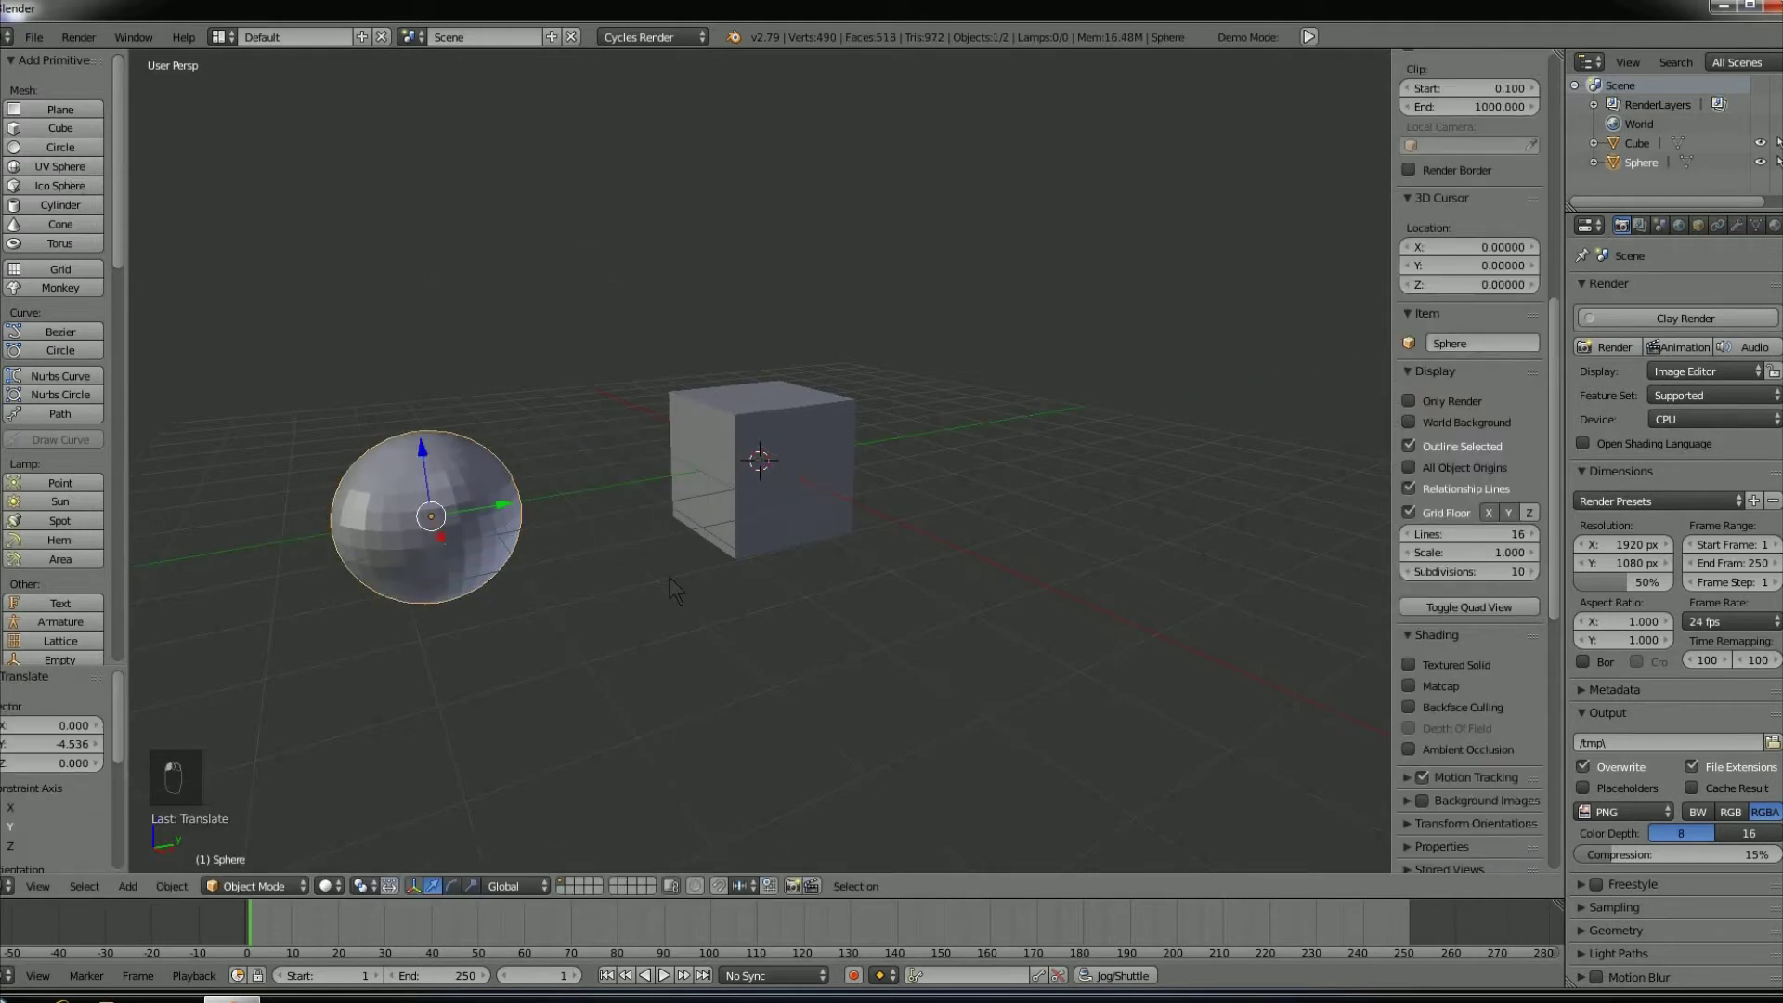
key(shift+a)
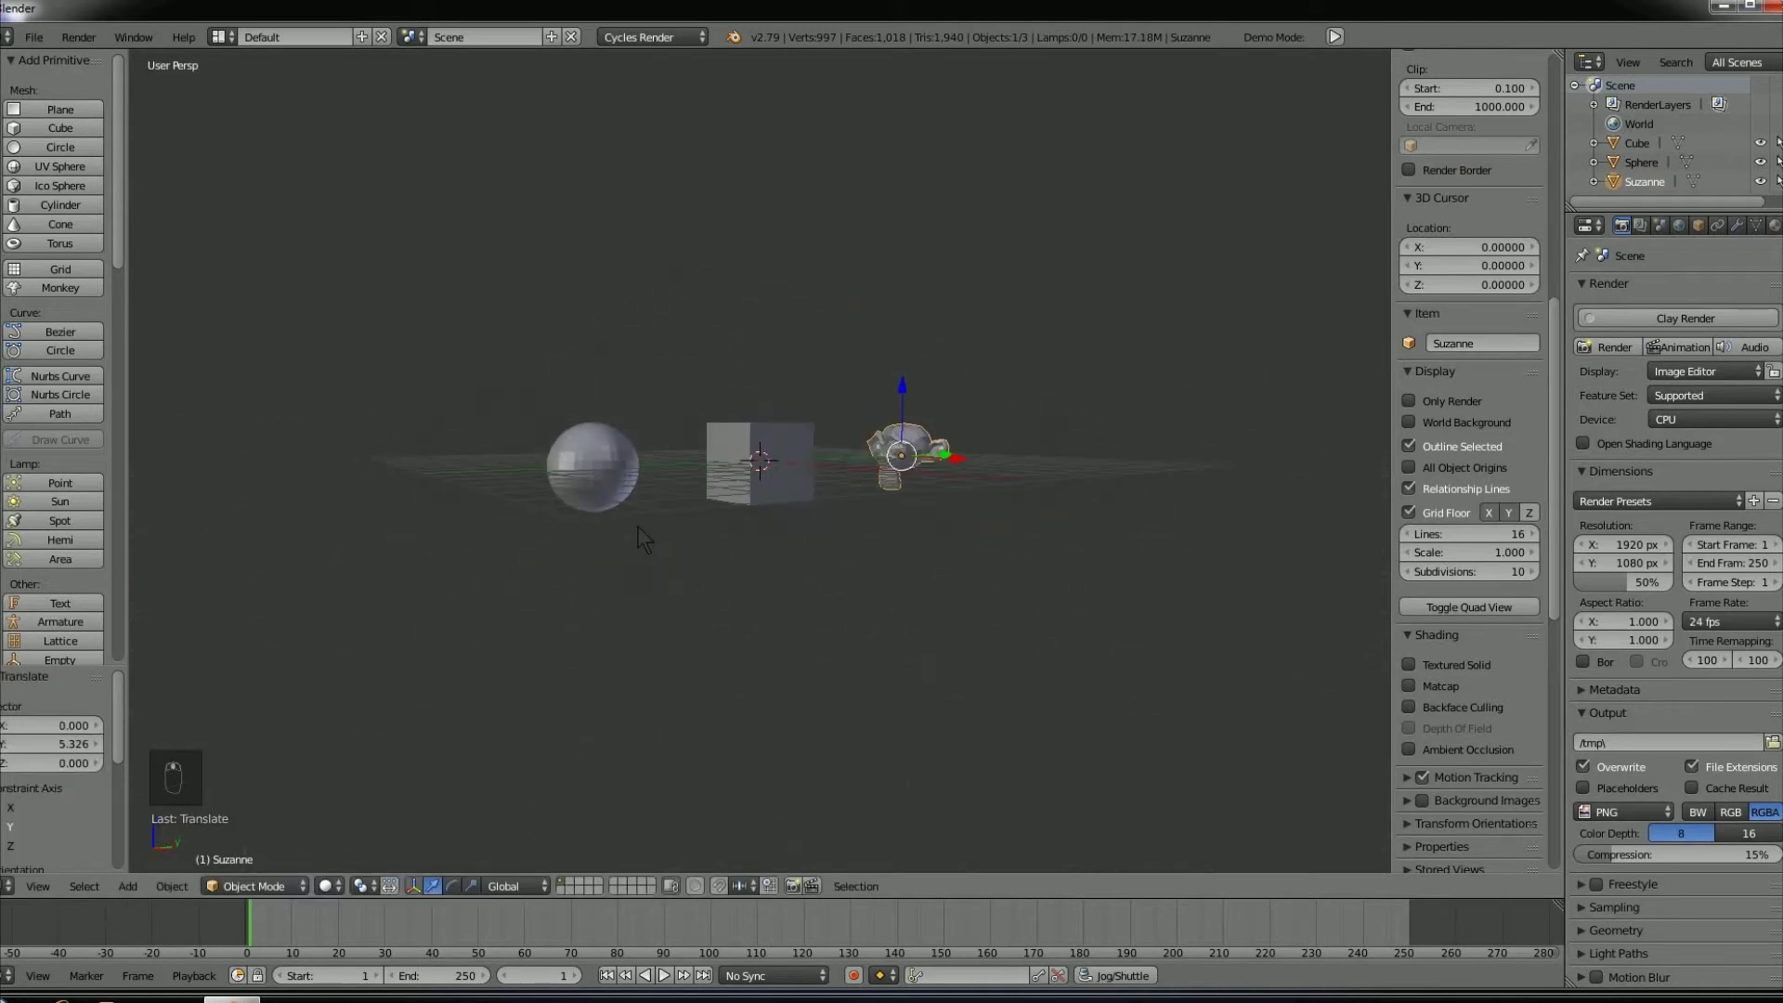
- Bring up the Shift+A add menu for the camera and sun lamp
key(shift+a)
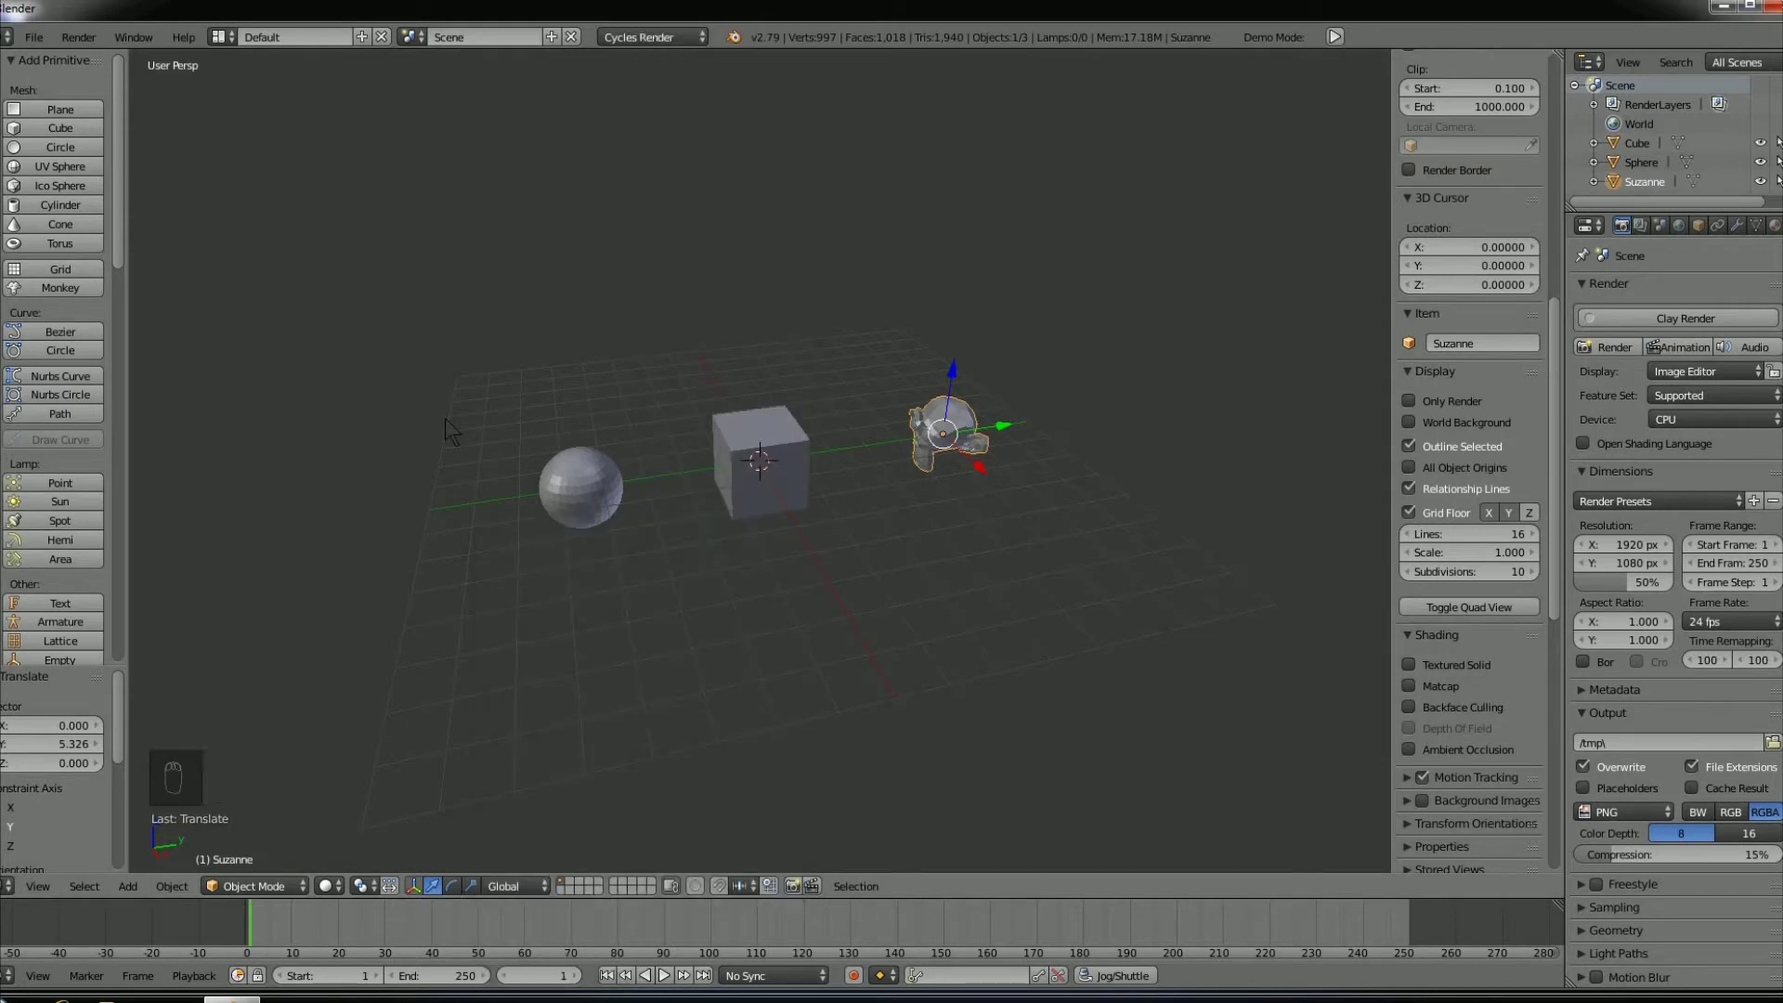
key(shift+a)
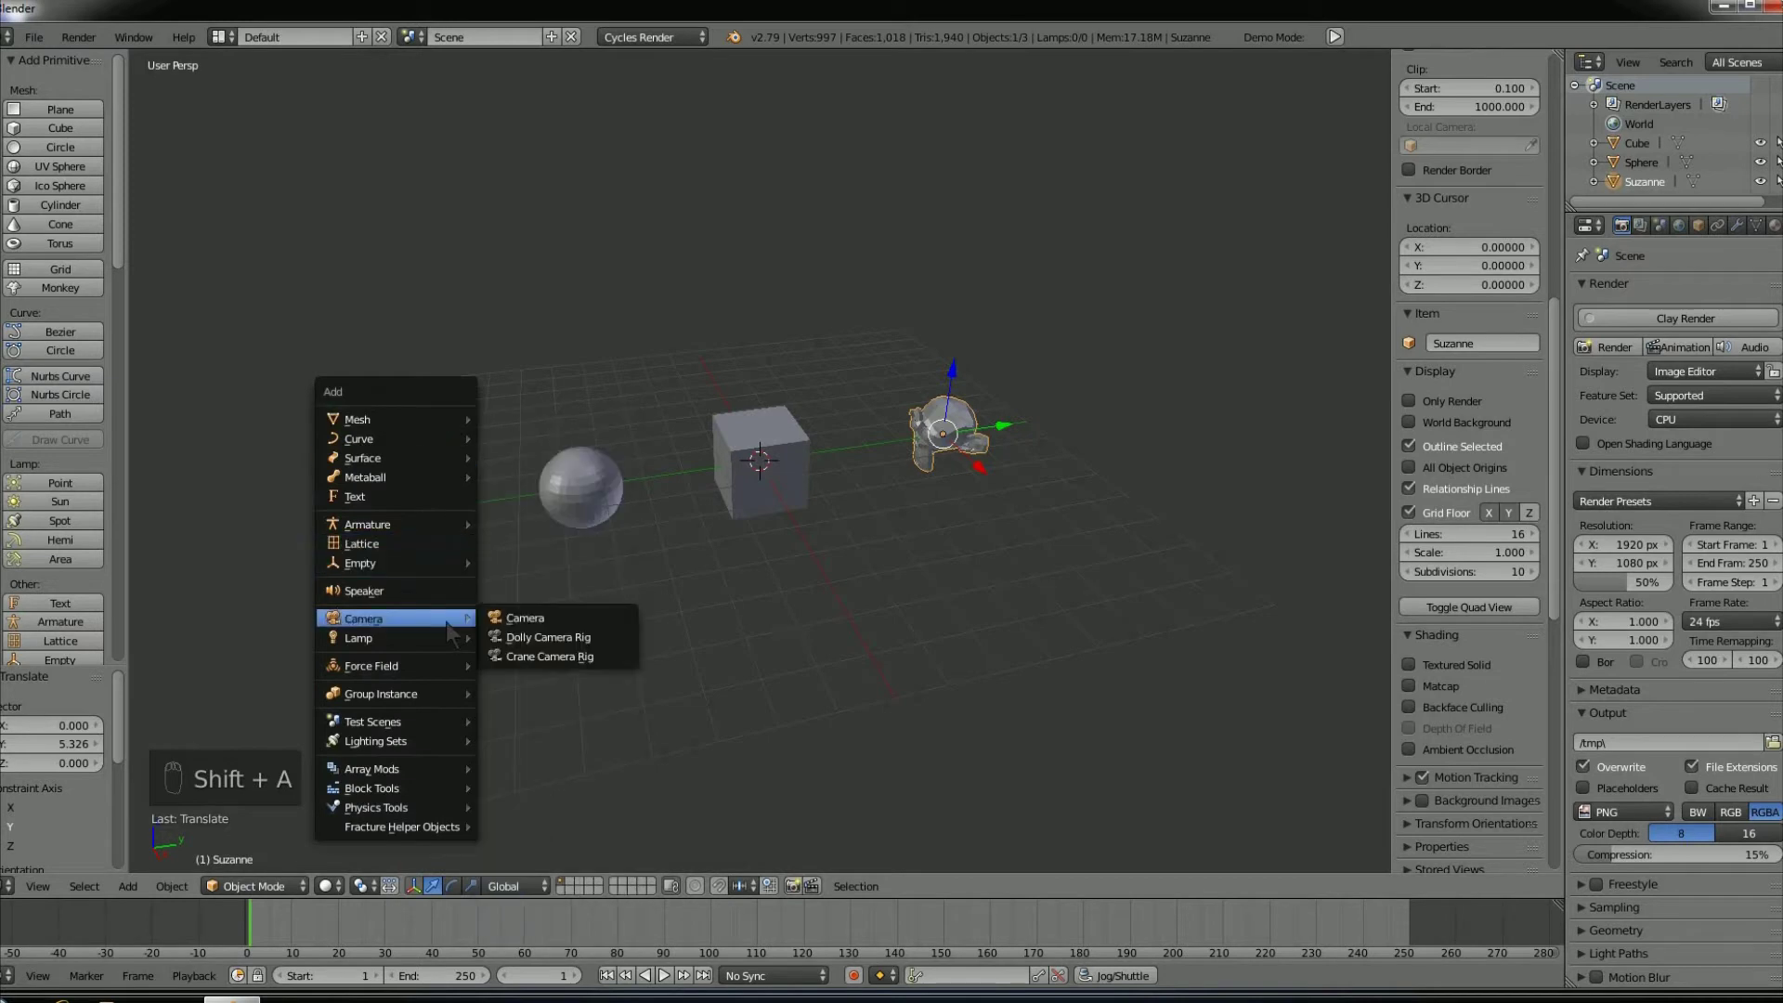
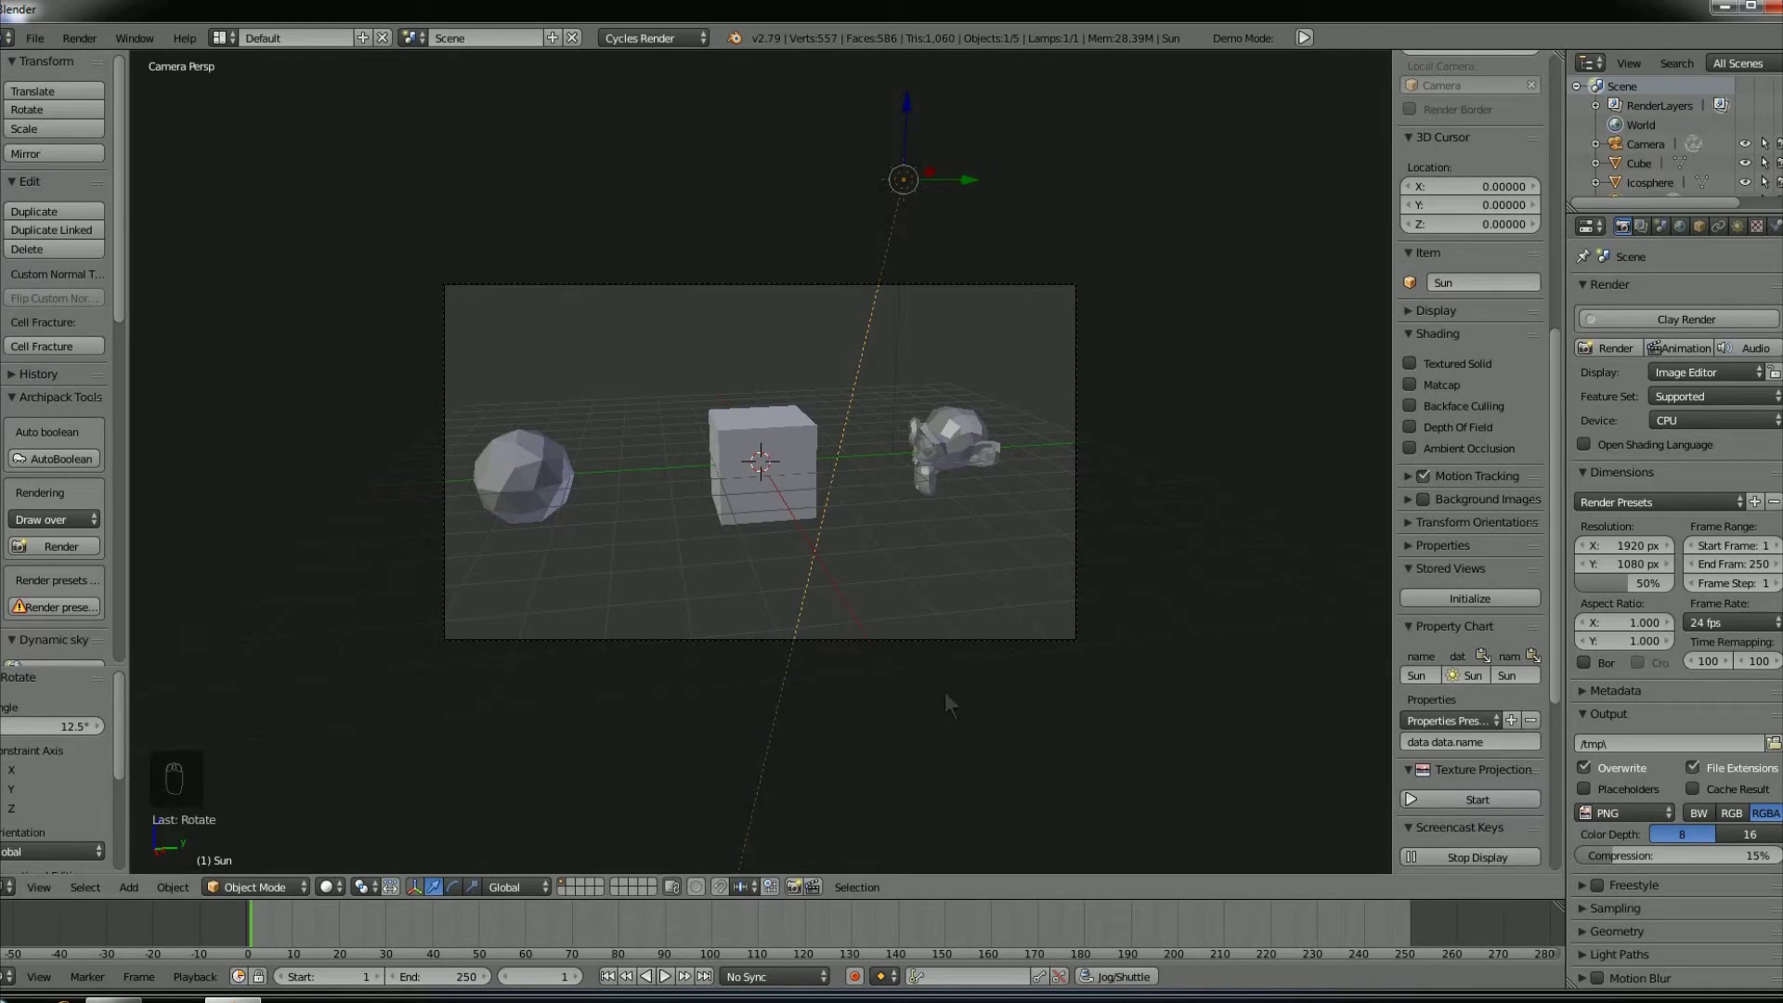
- Hide the N sidebar to give the camera view more room
key(n)
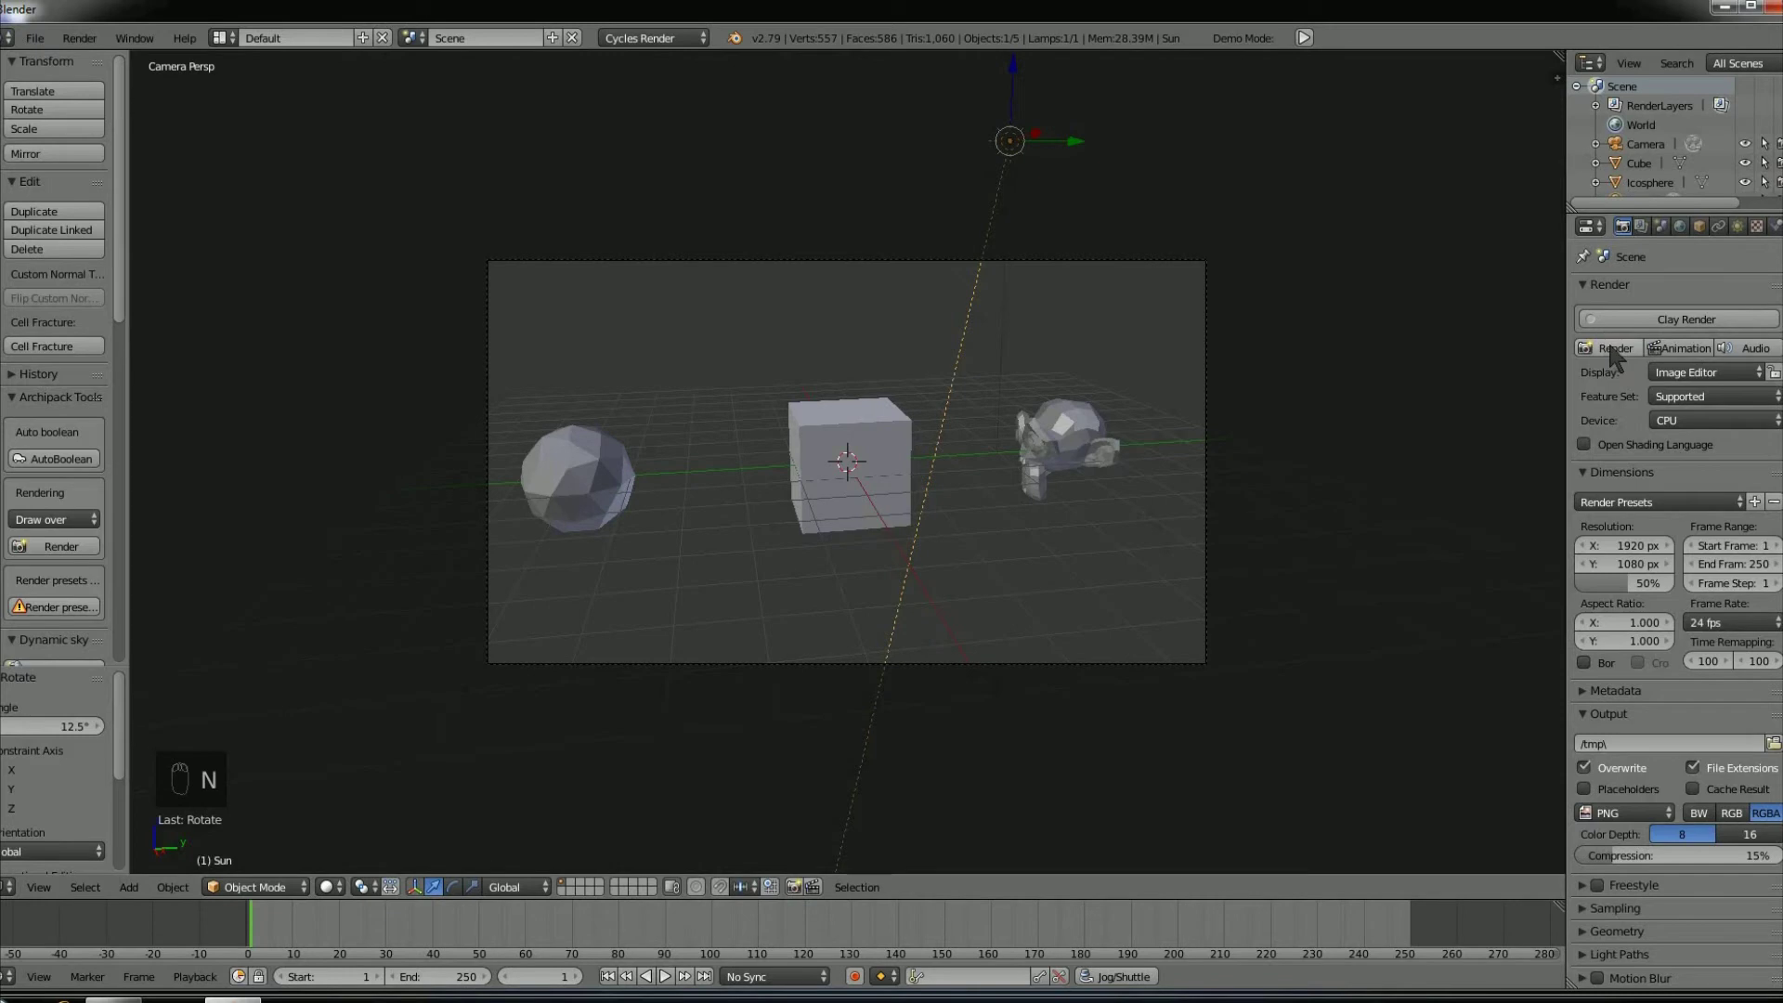
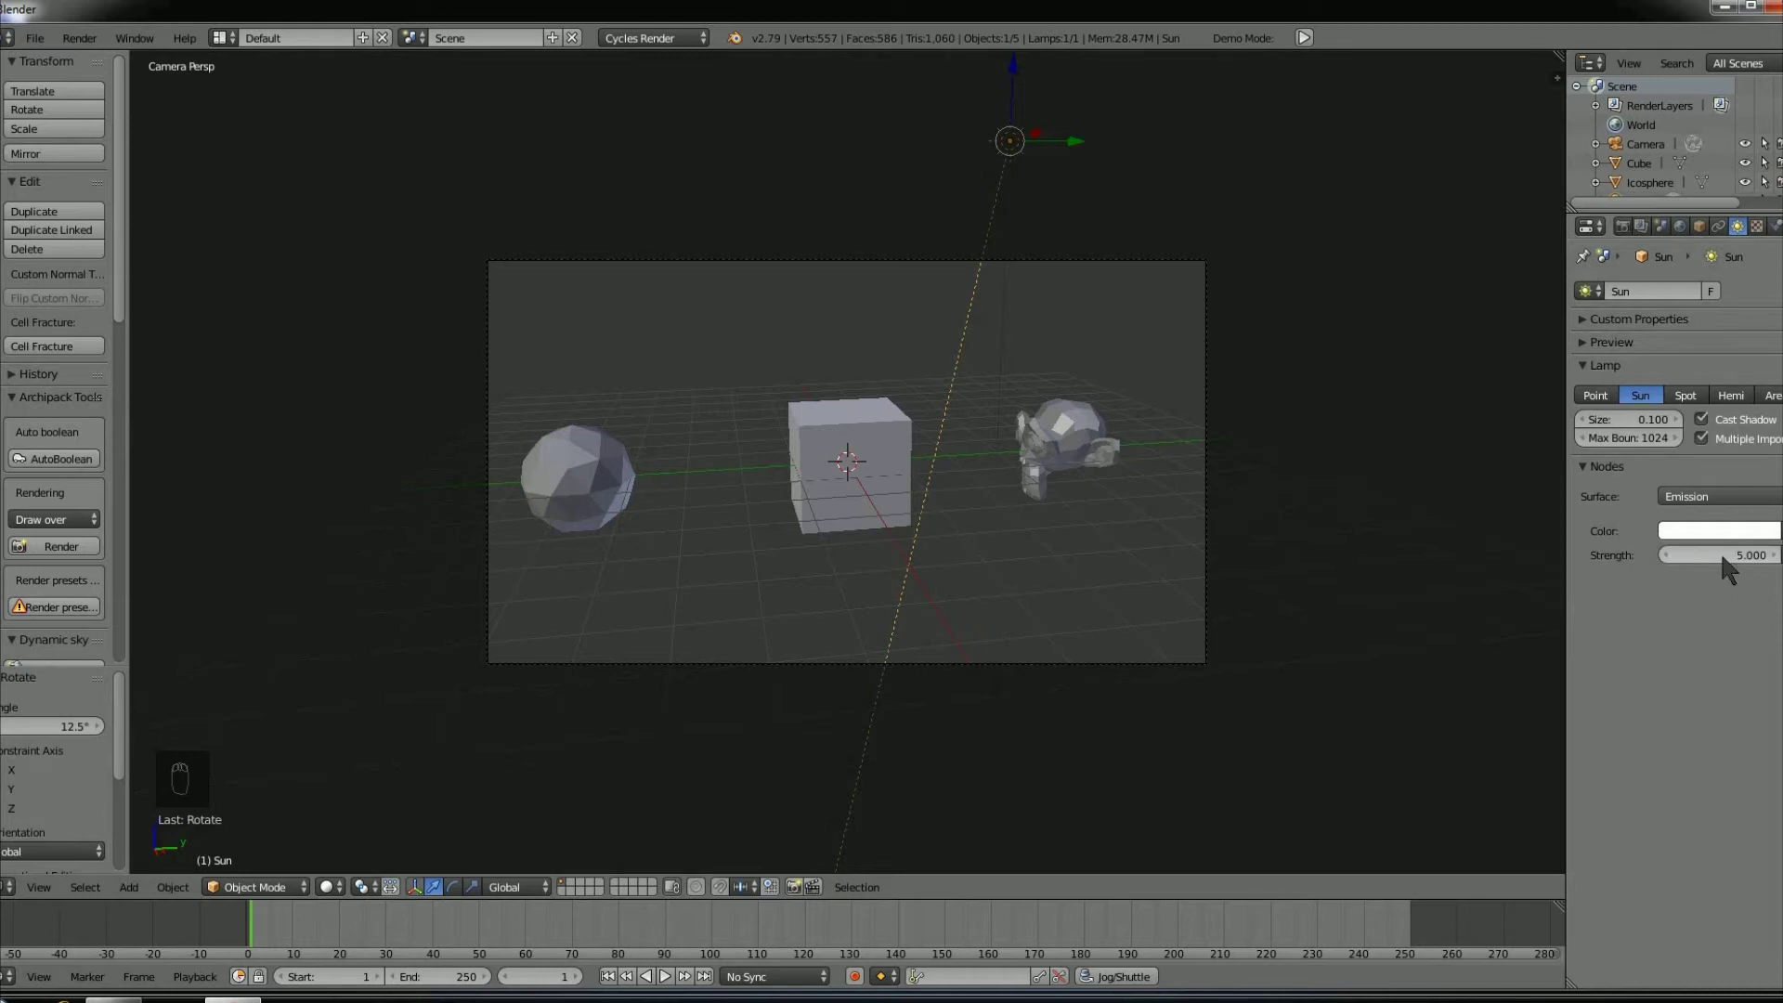
- Adjust the sun lamp's strength to 5.000 and bring up its colour picker
drag(1717, 541, 1703, 337)
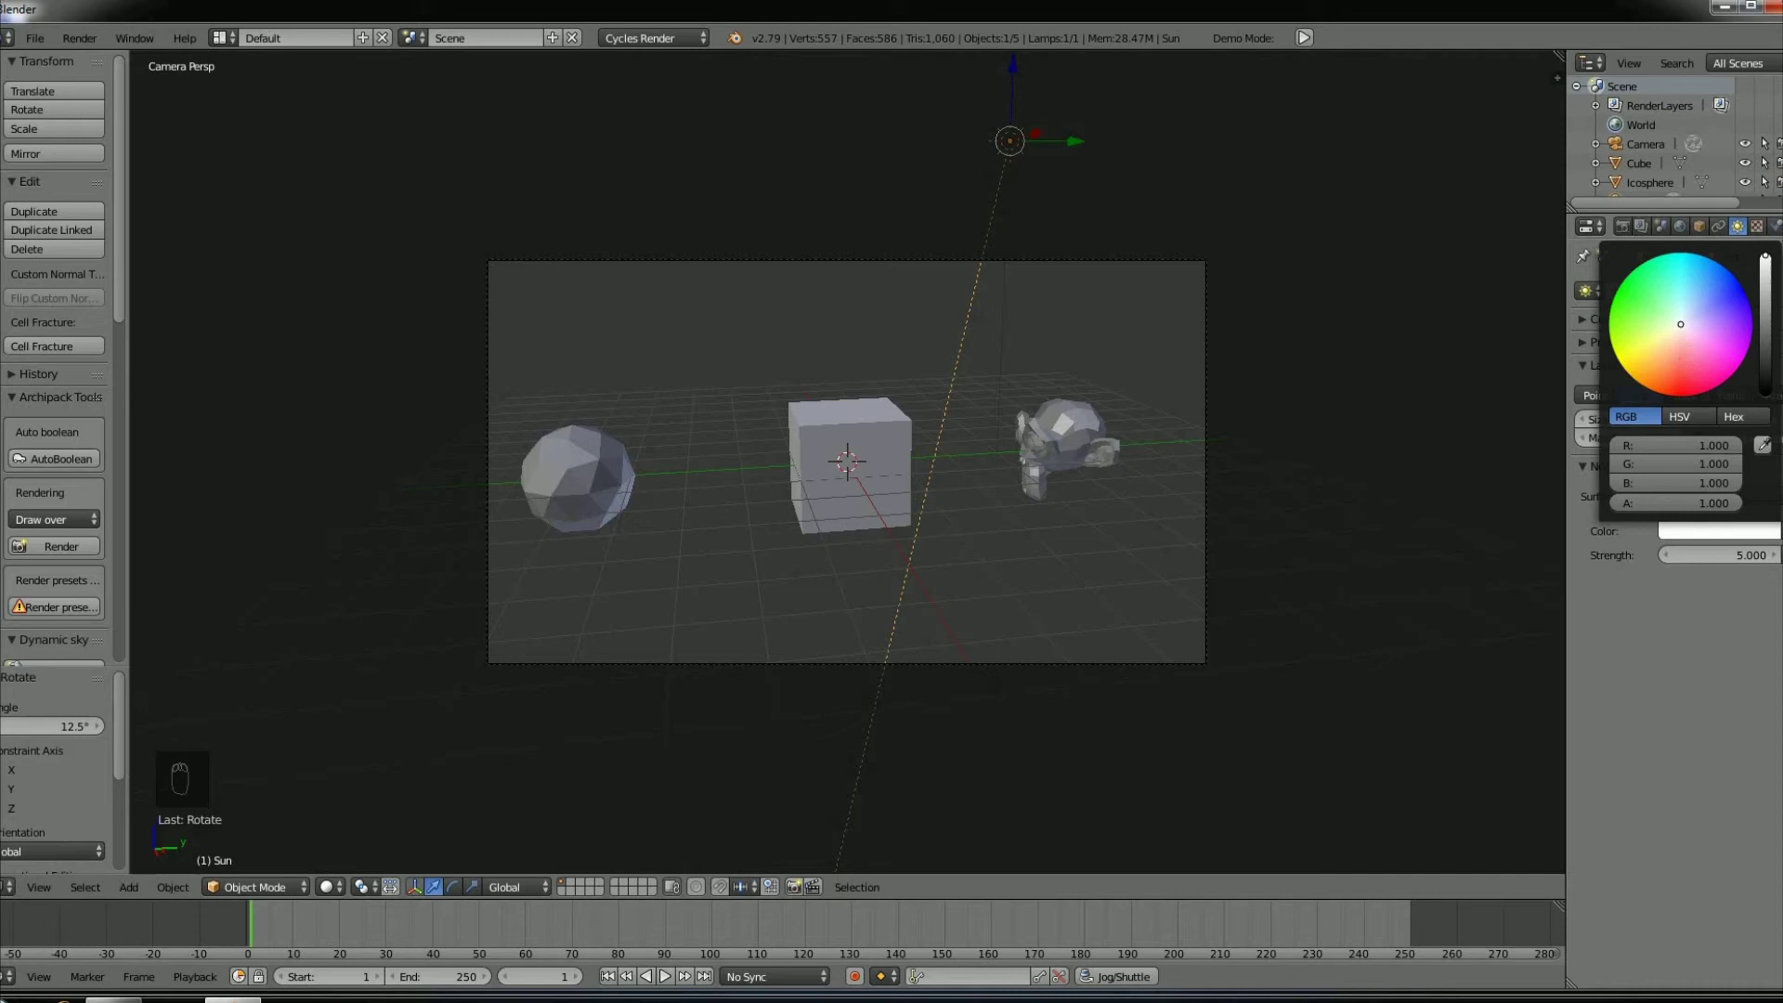
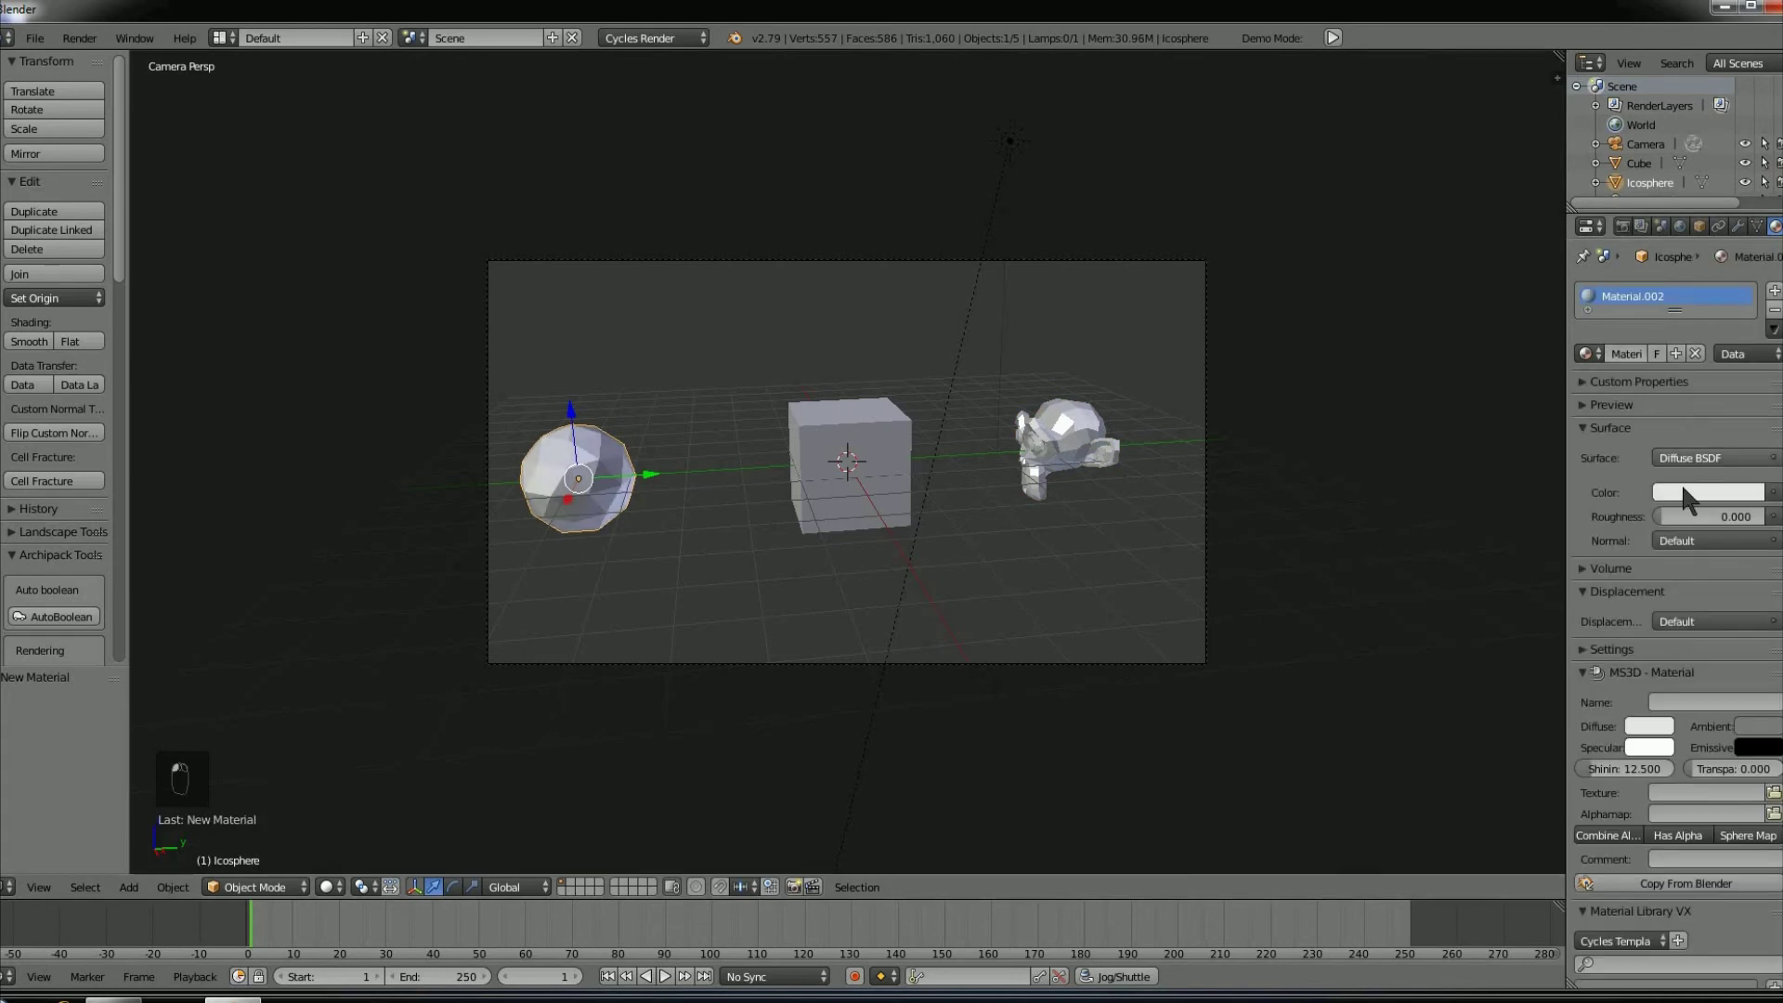
- Pick a green colour for the icosphere's diffuse material and return to the render settings
click(1624, 270)
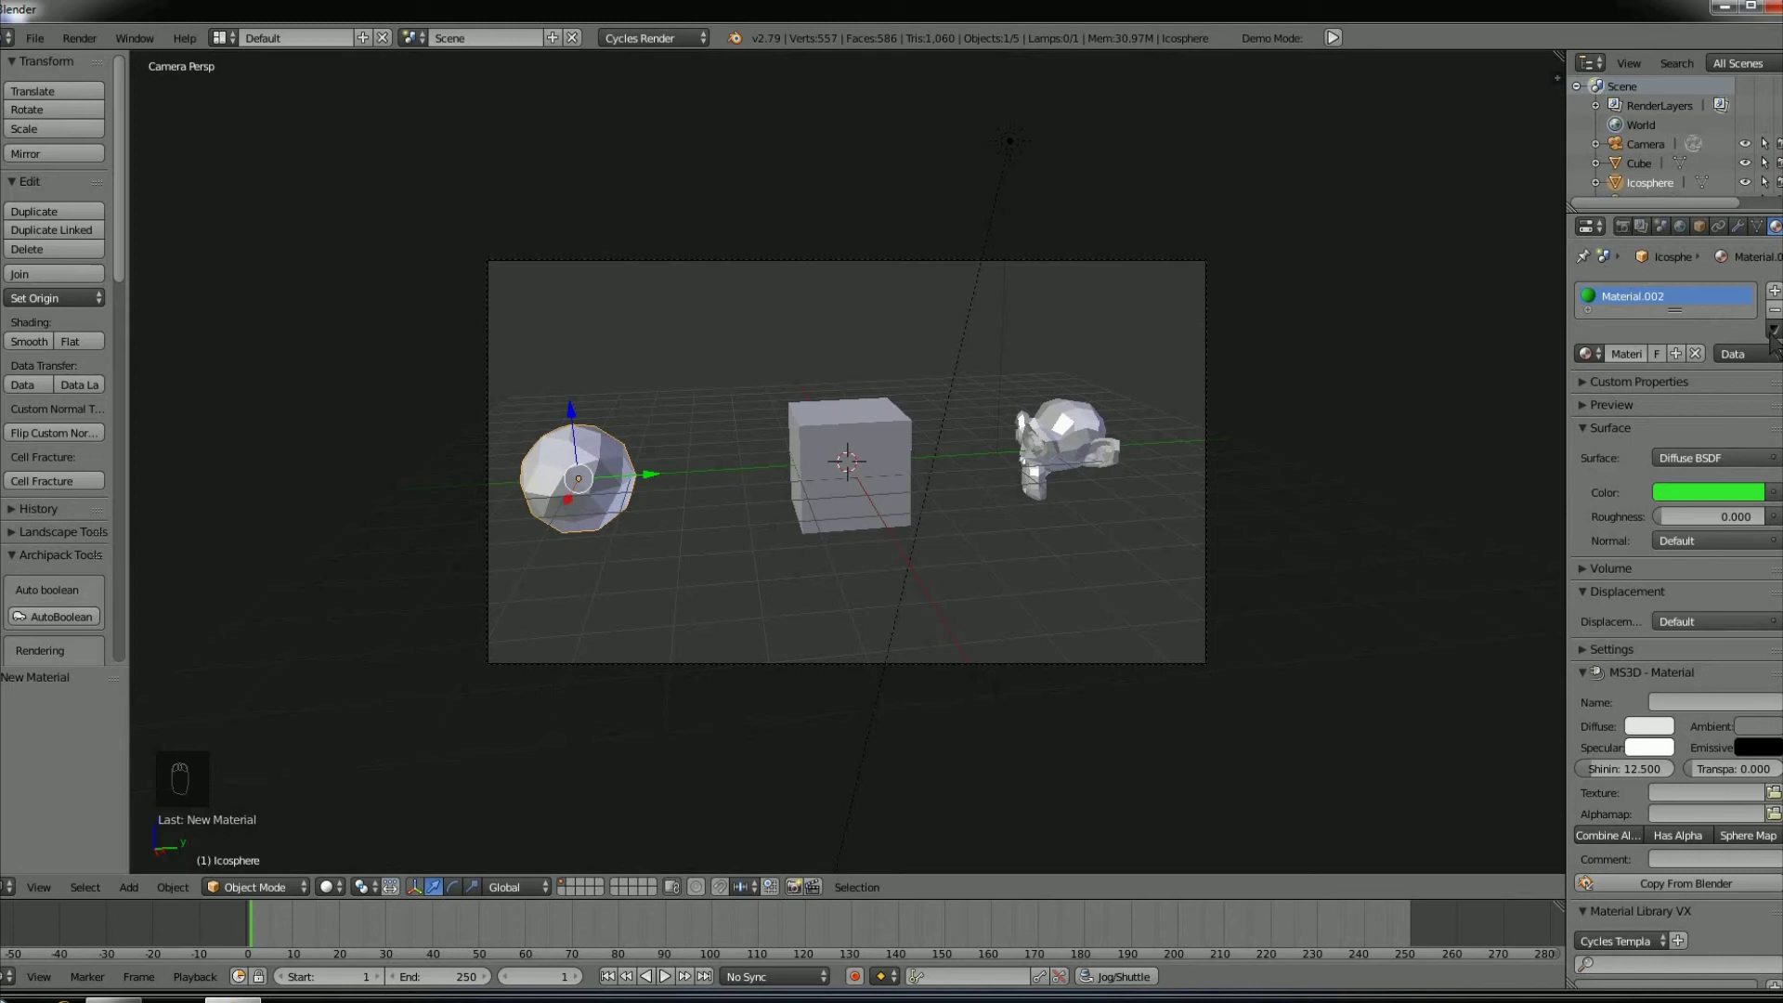
drag(1632, 238, 1623, 360)
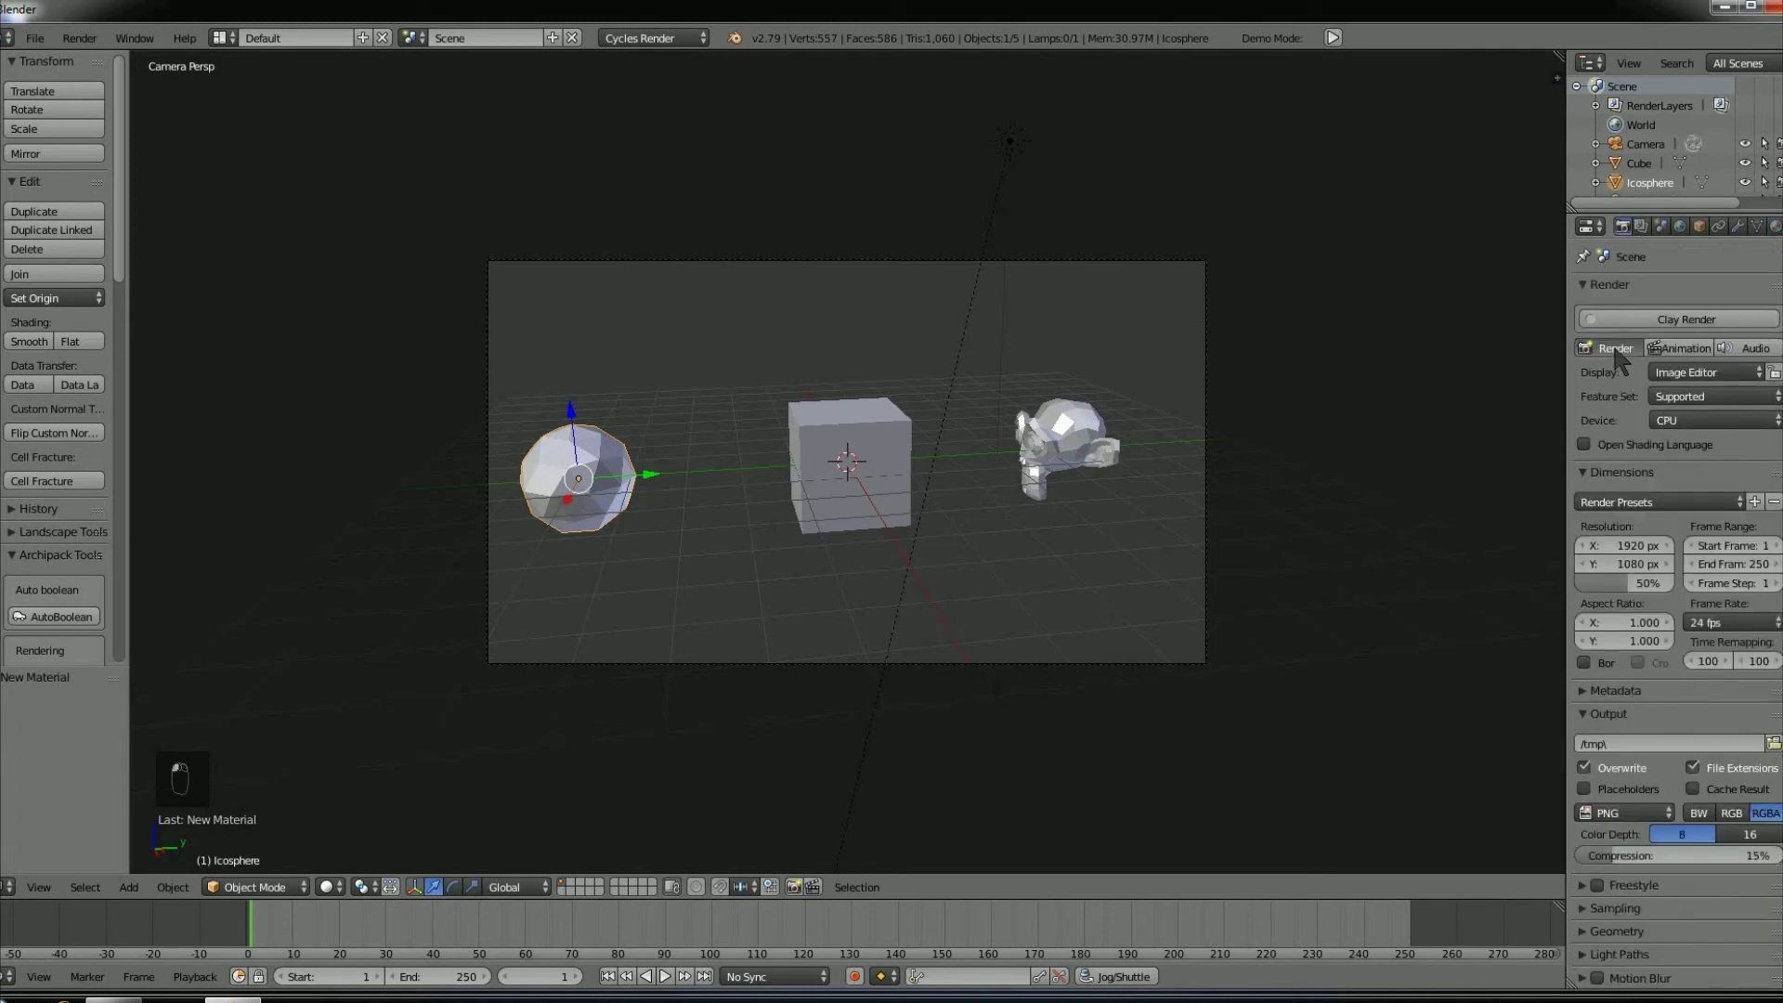
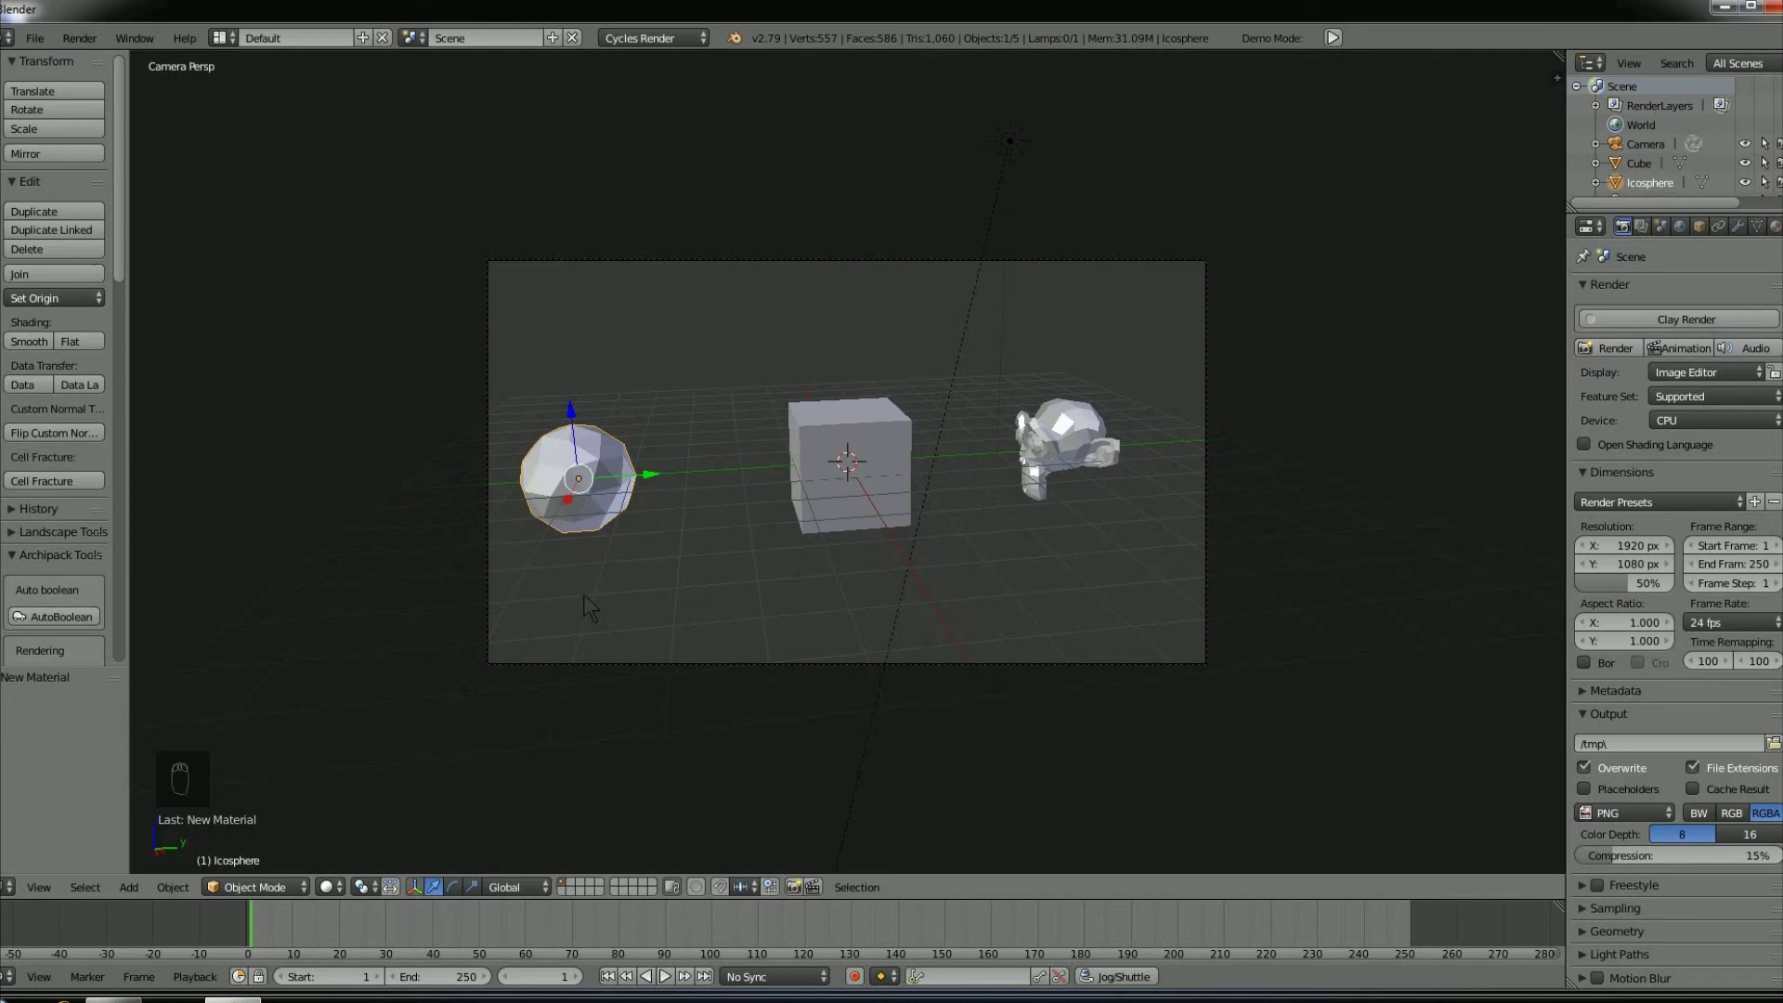
- Add a mesh plane and scale it up into a large floor beneath the icosphere, cube and Suzanne
key(shift+a)
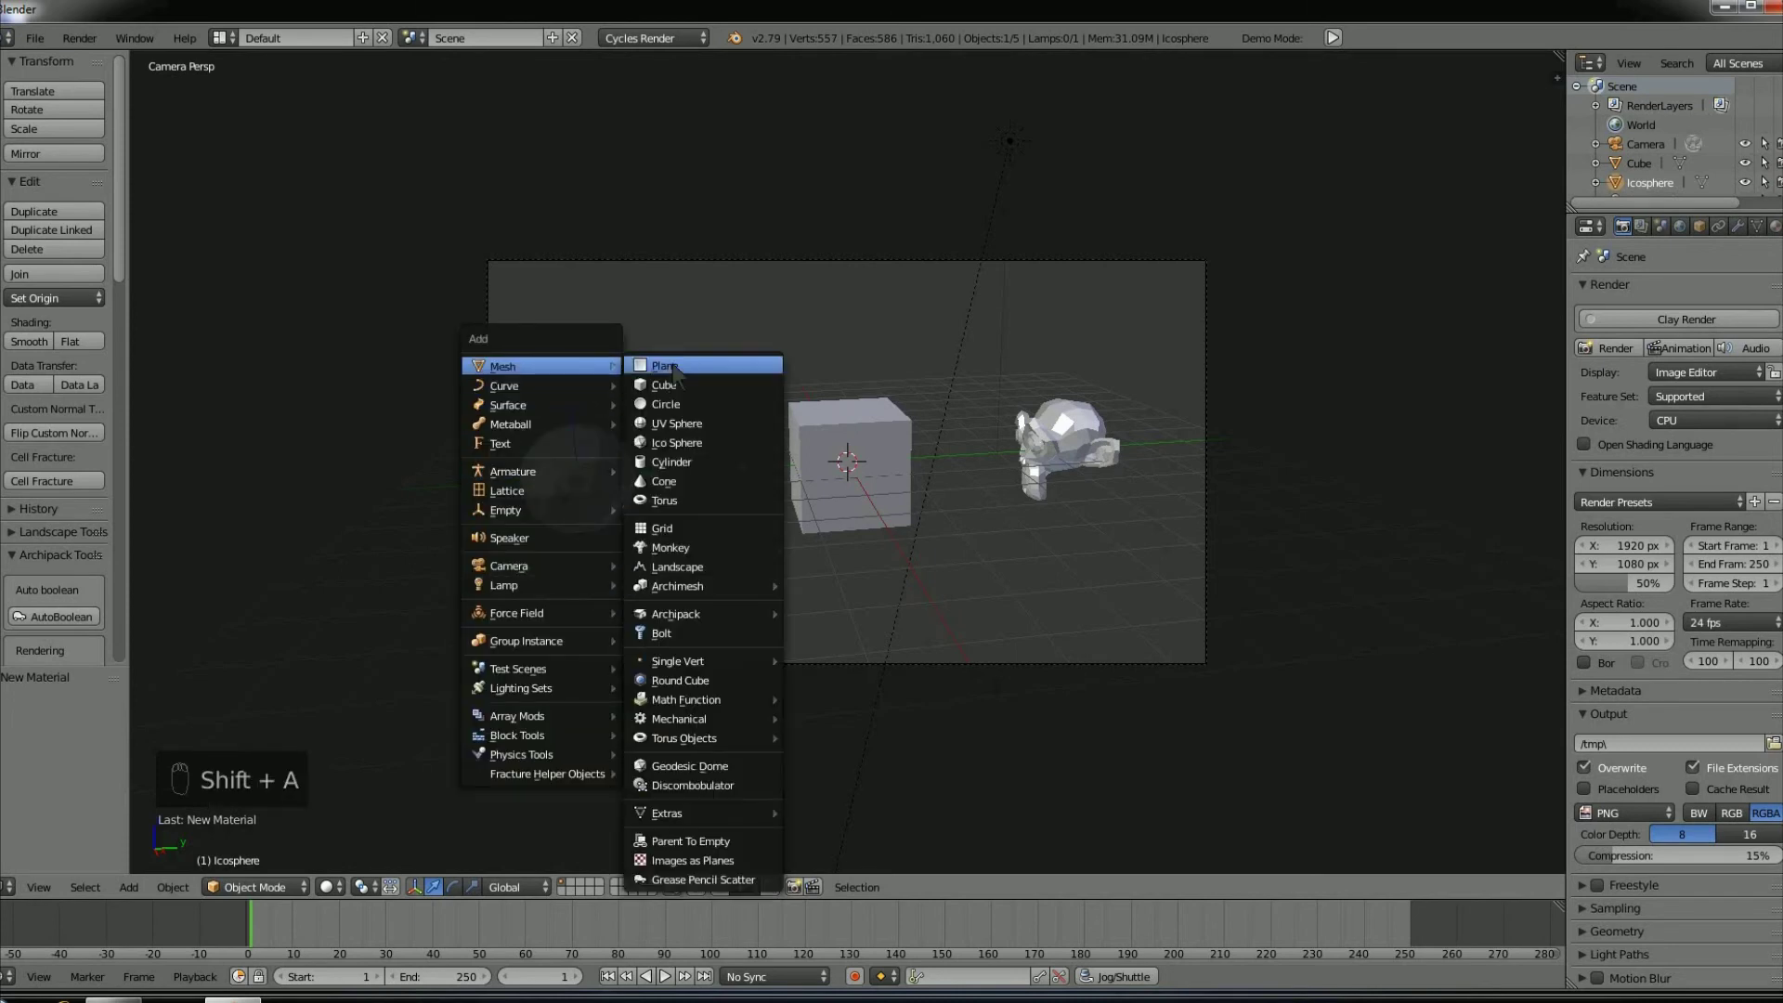
key(s)
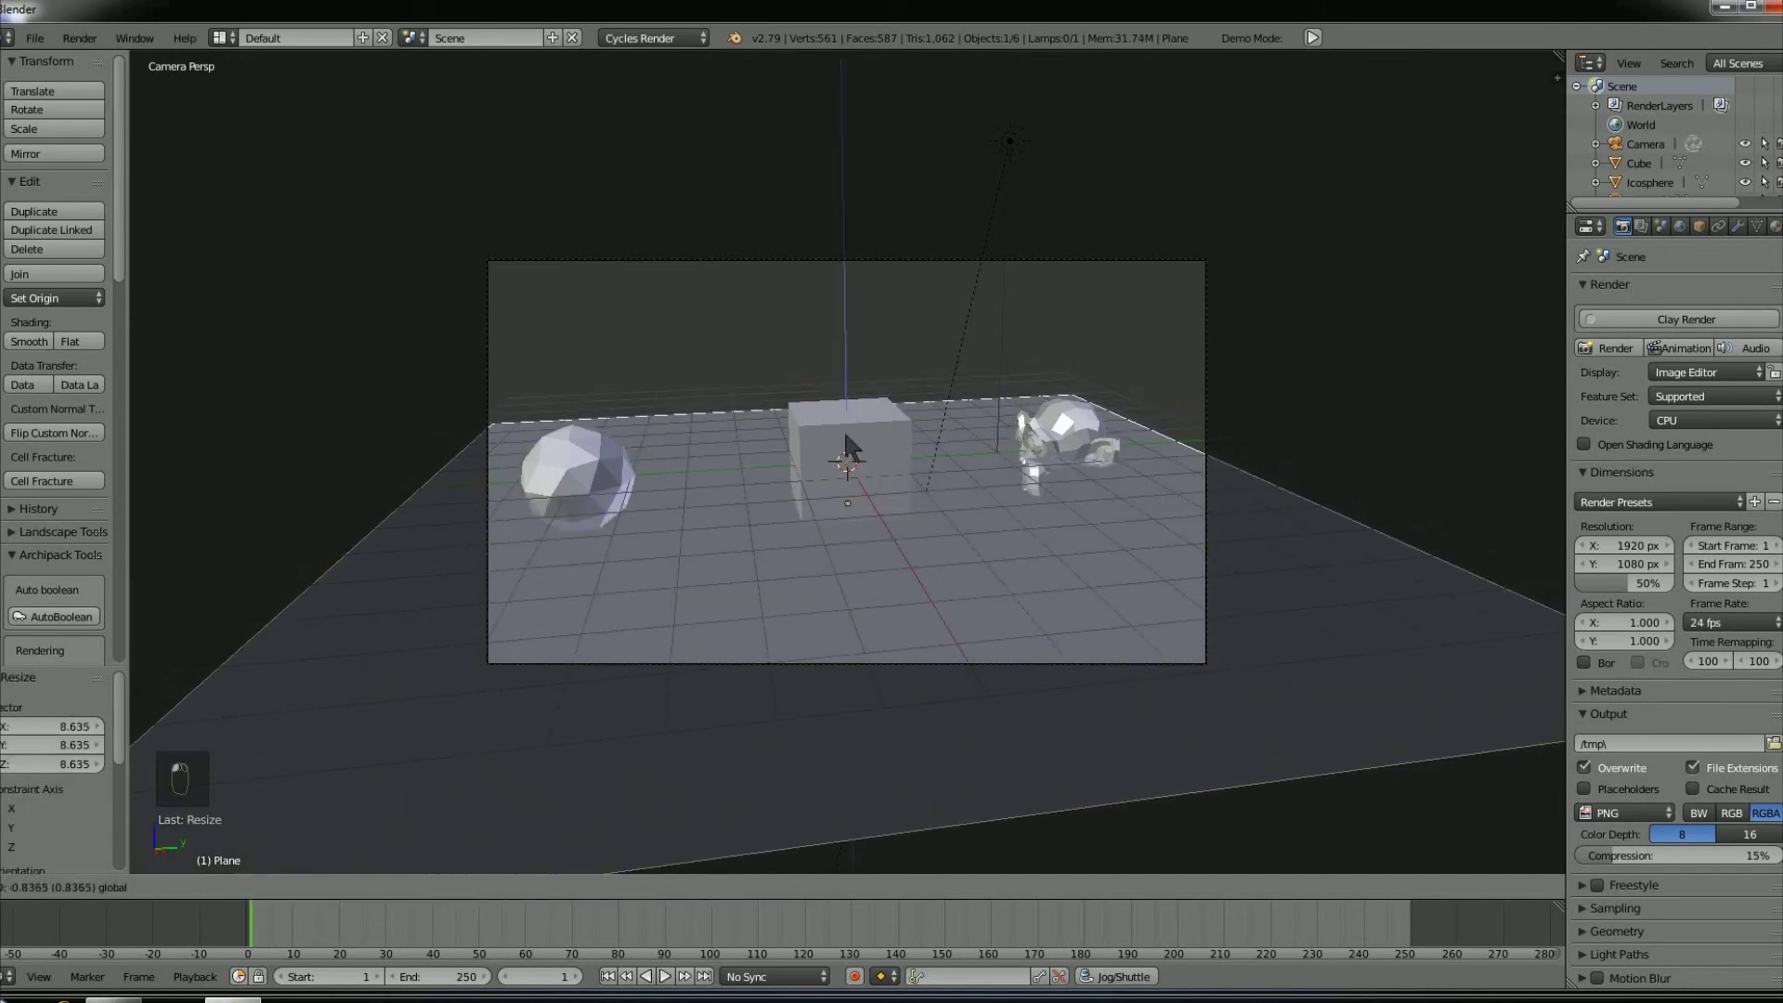
click(854, 463)
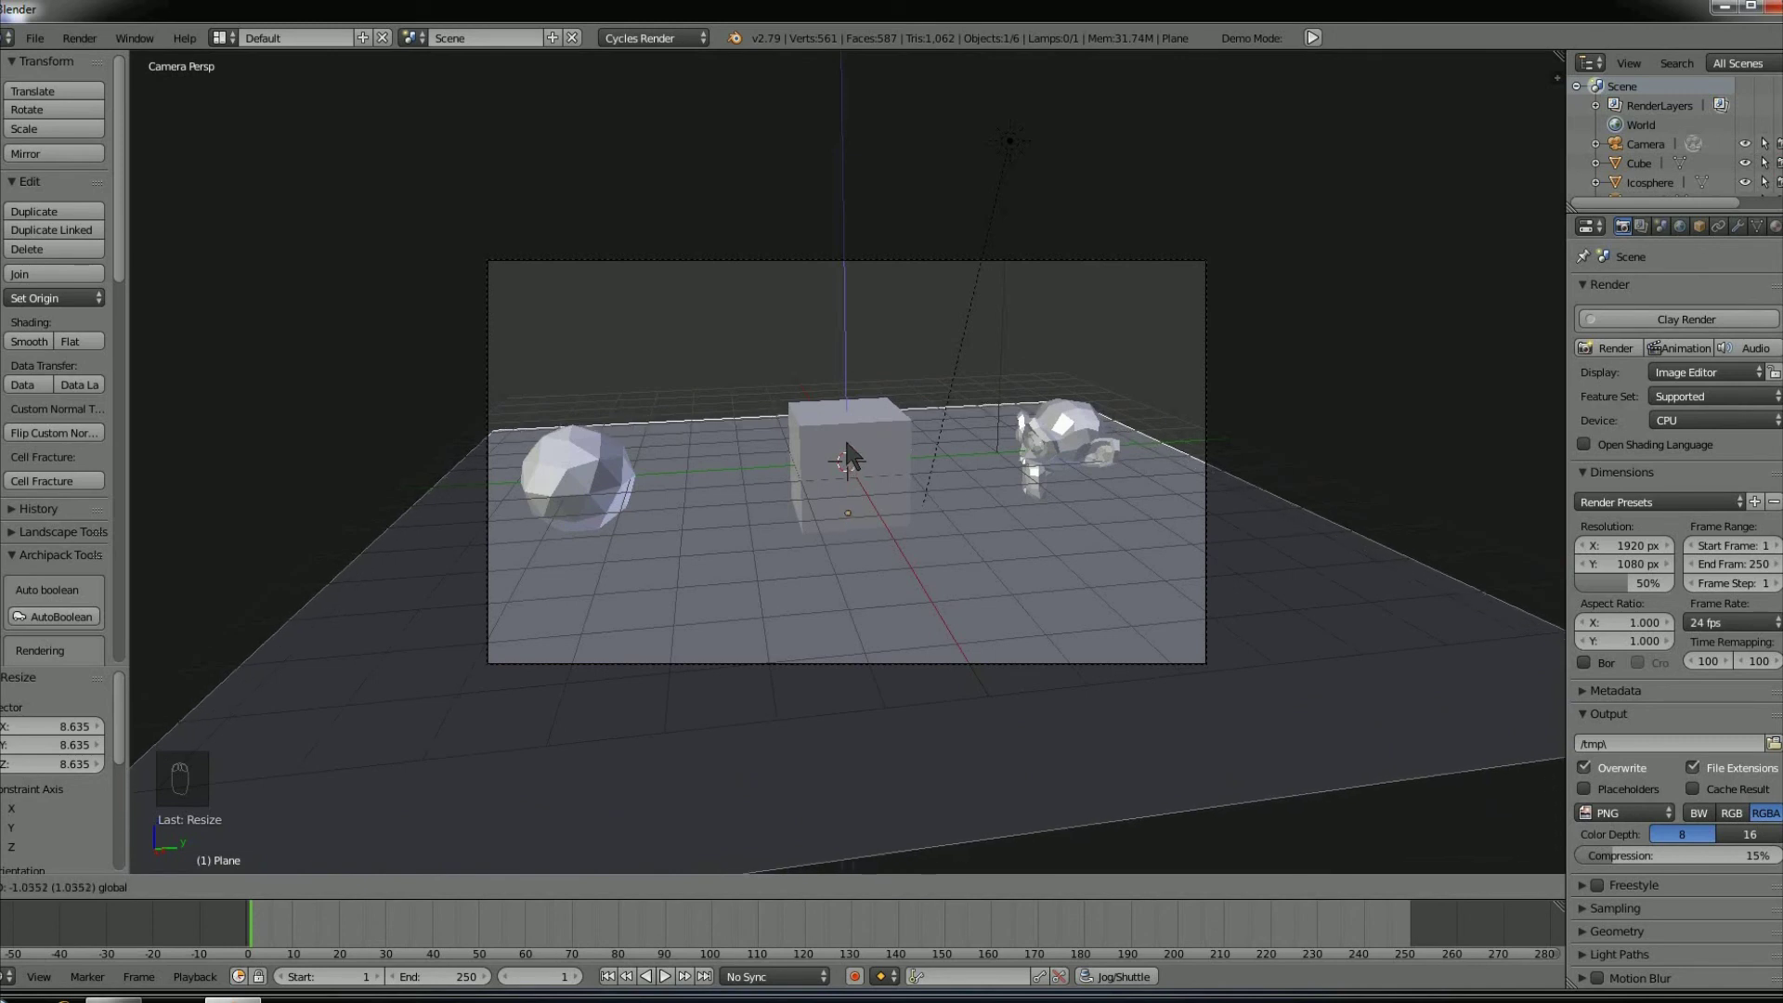